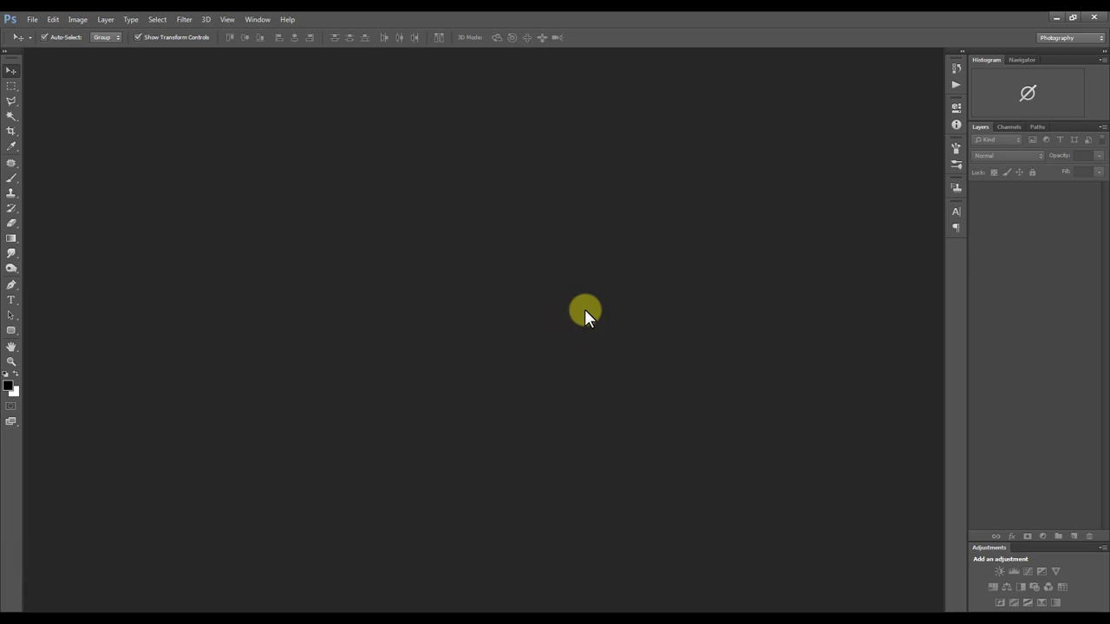
Open the bridal portrait 001.jpg and bring up the Filter menu.
left_click(593, 313)
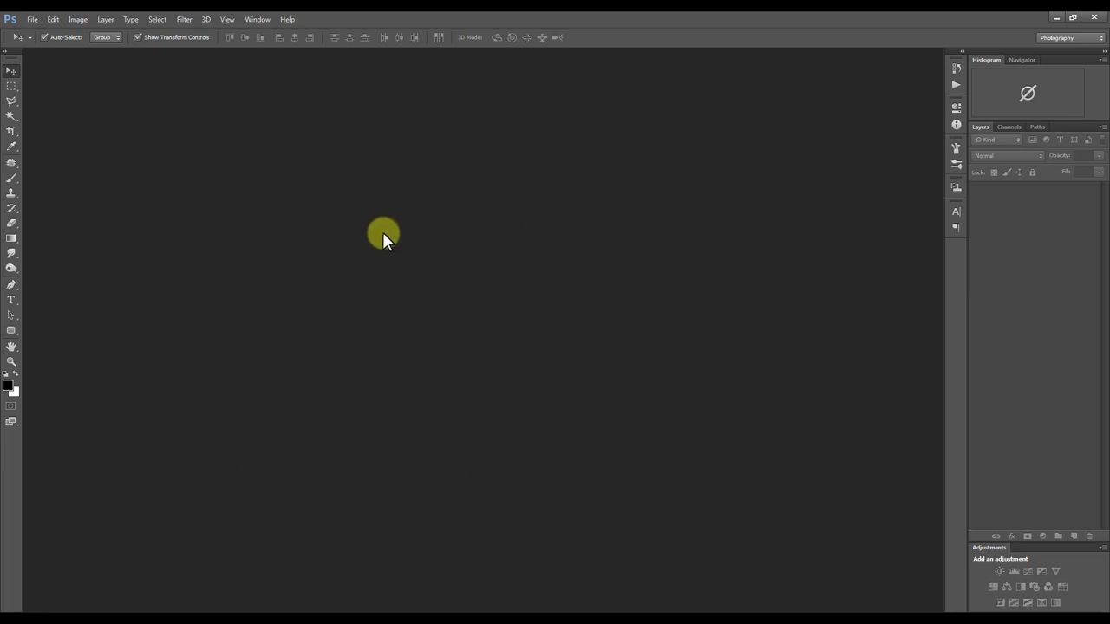
left_click(188, 33)
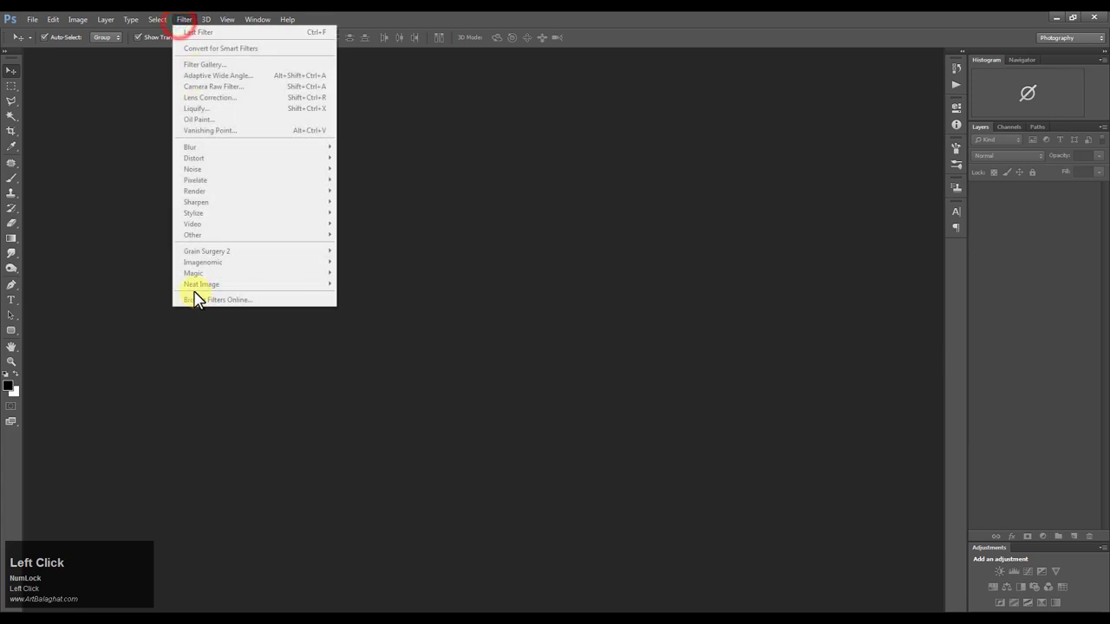
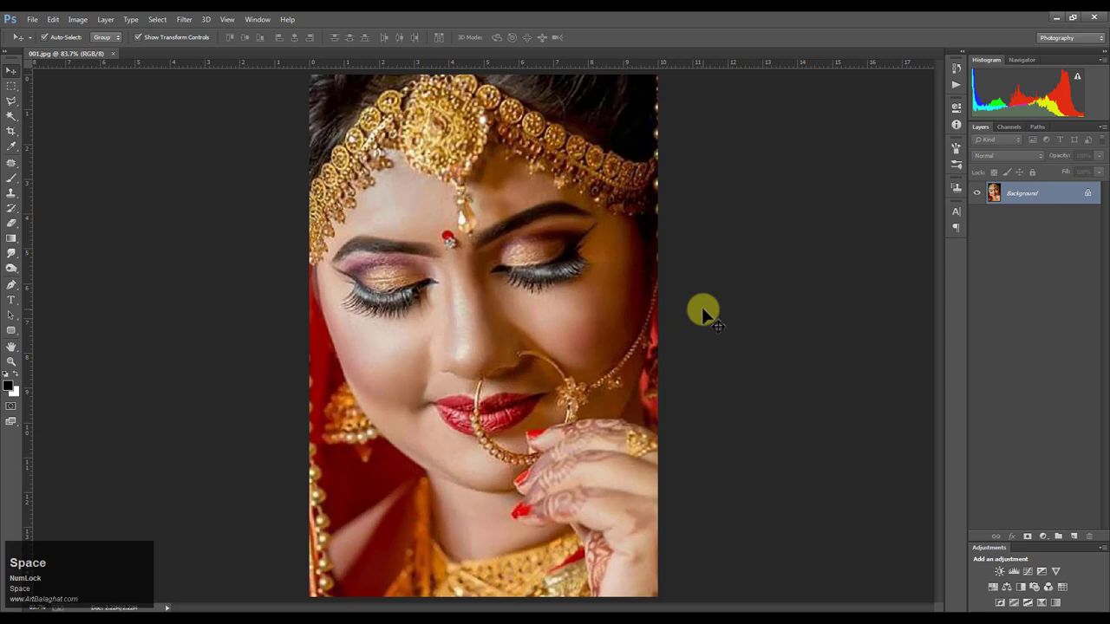
Magnify the skin around the nose, then fit the whole portrait back in view.
left_click_drag(96, 31, 446, 258)
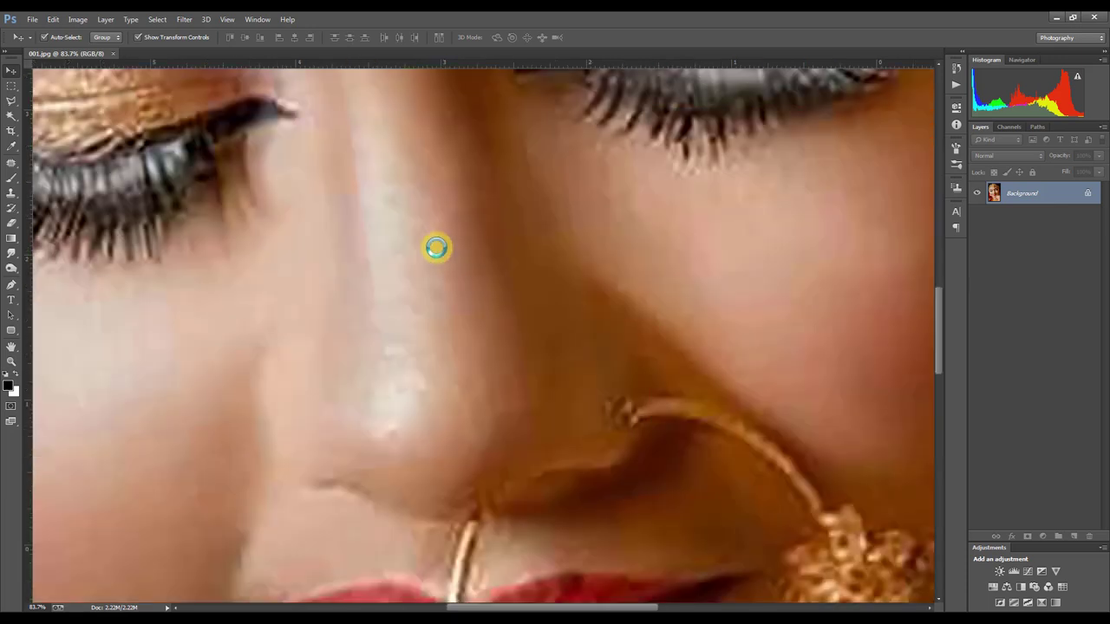
key("ctrl+Num_Lock")
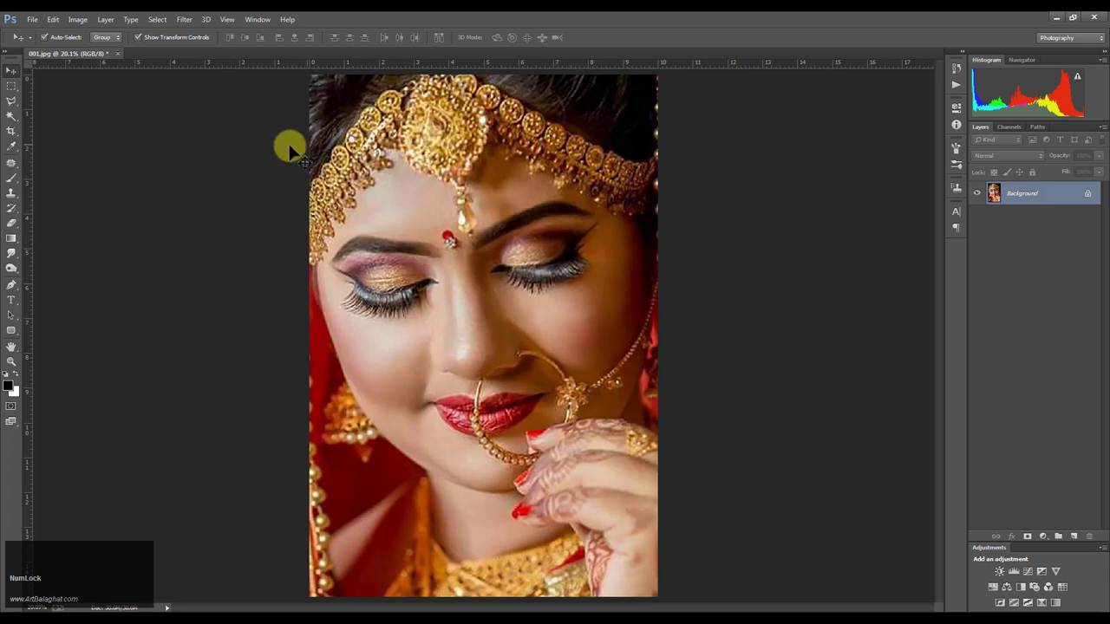
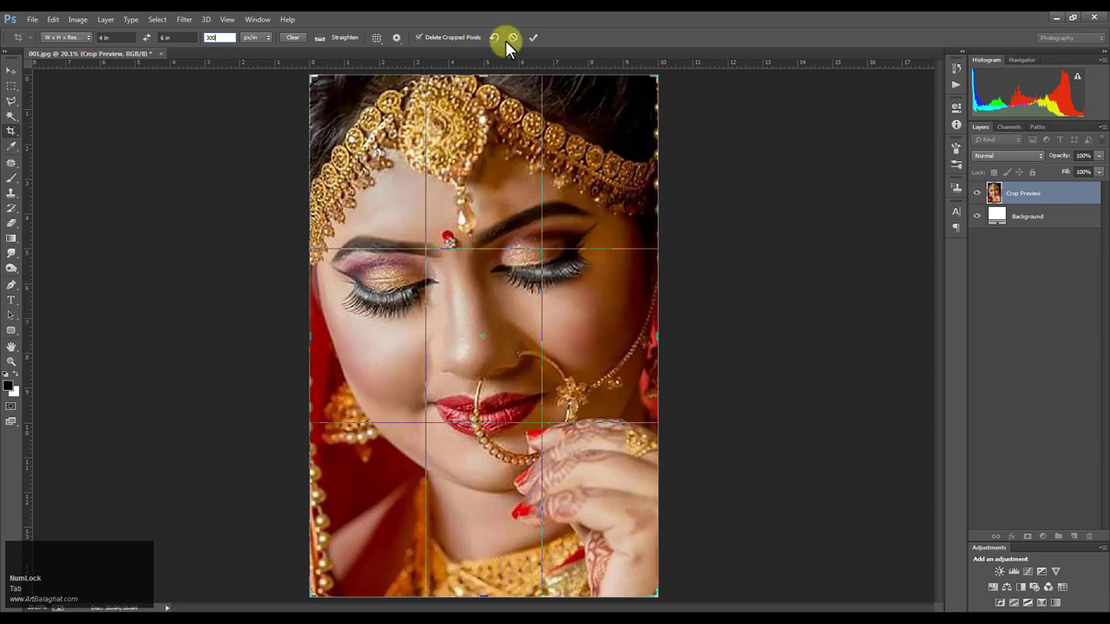
Commit the 4 by 6 inch crop and zoom in on the bride's face at about 116%.
left_click(544, 53)
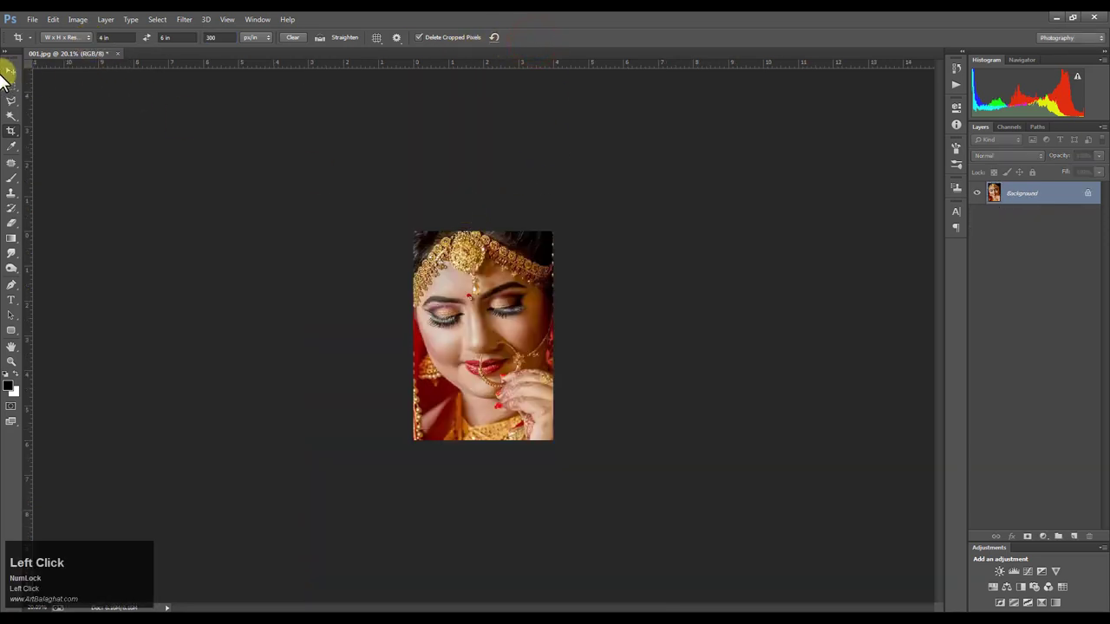
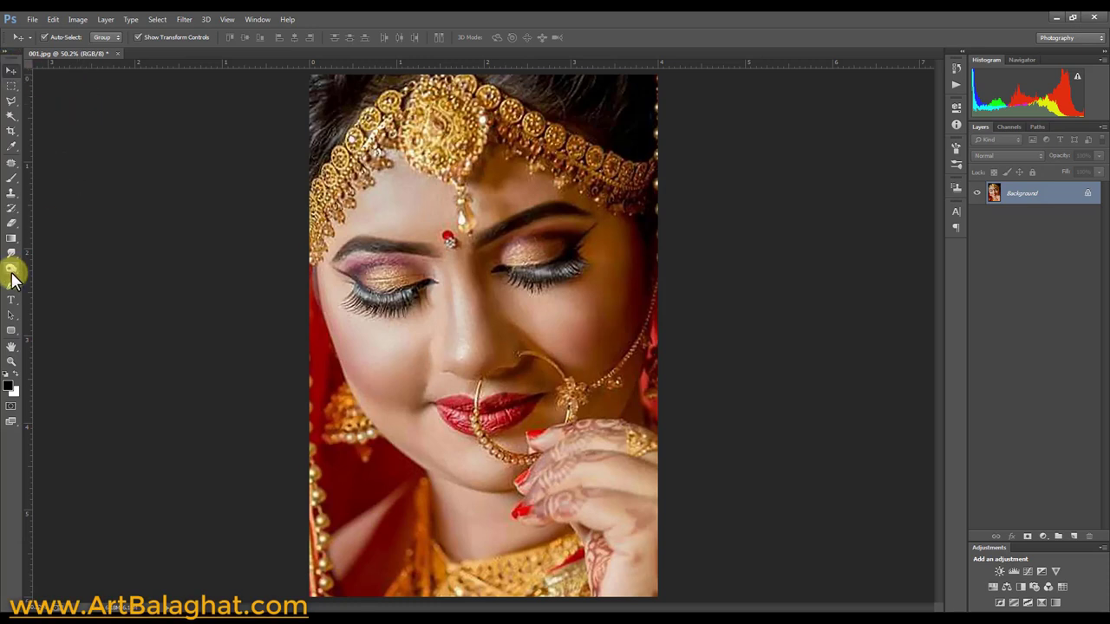
left_click_drag(21, 378, 492, 600)
scroll("up", 3)
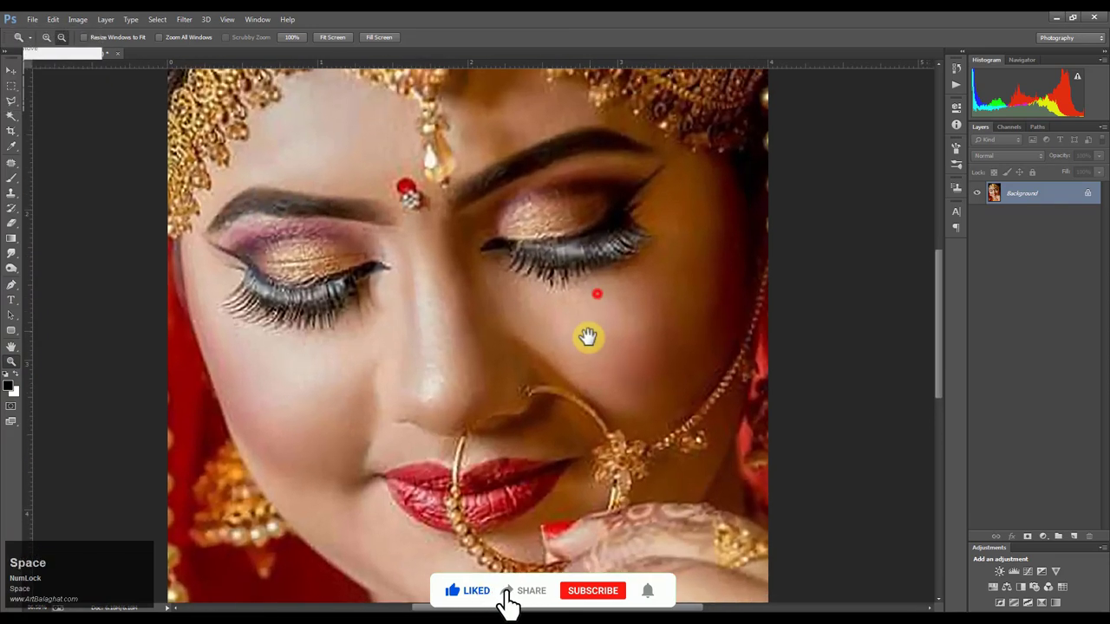
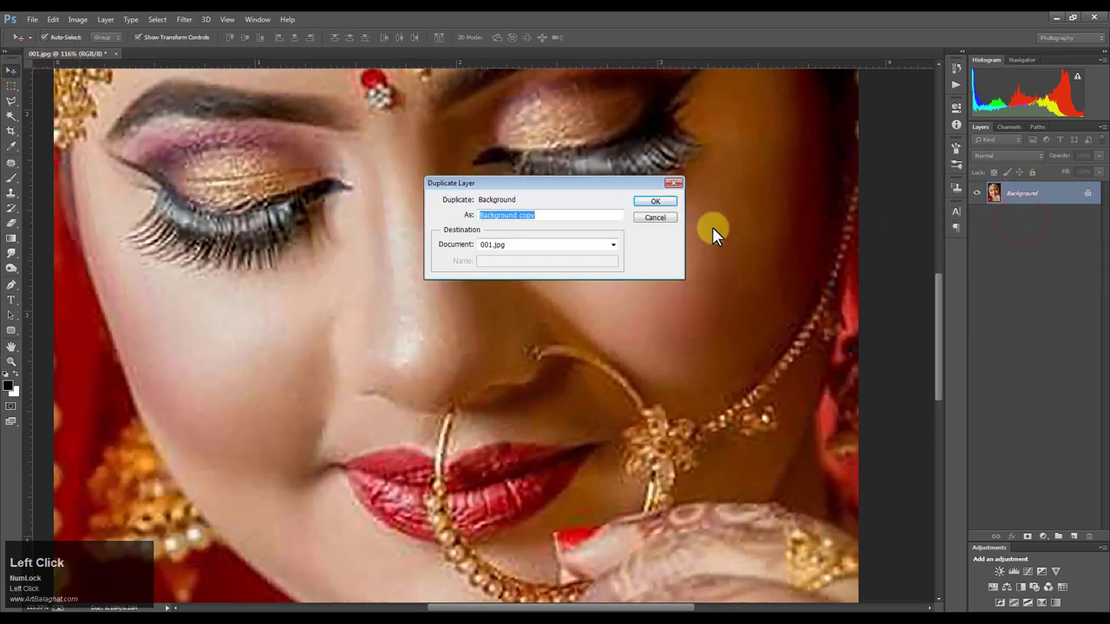
Name the duplicated Background layer 0111 and settle the zoom on the face.
key("Right")
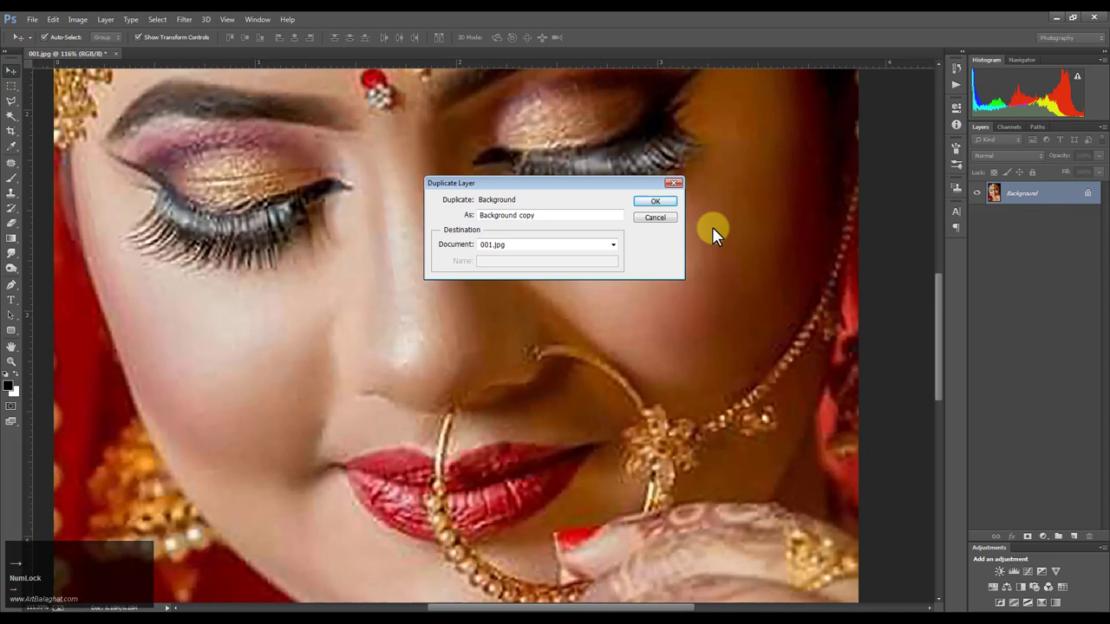
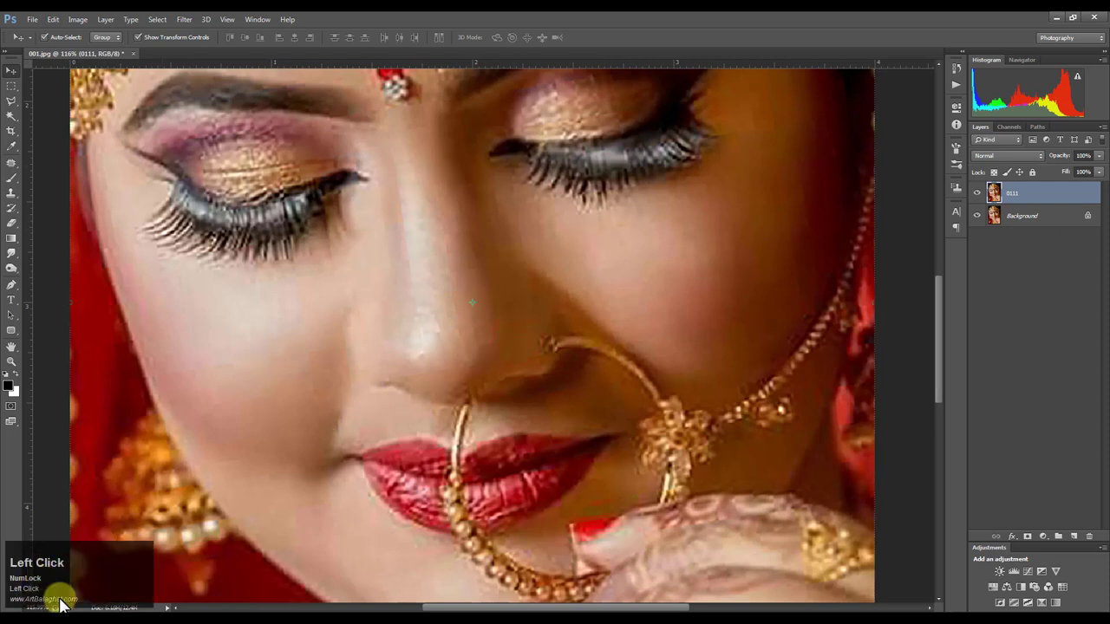
scroll("up", 3)
scroll("down", 3)
key("alt+space")
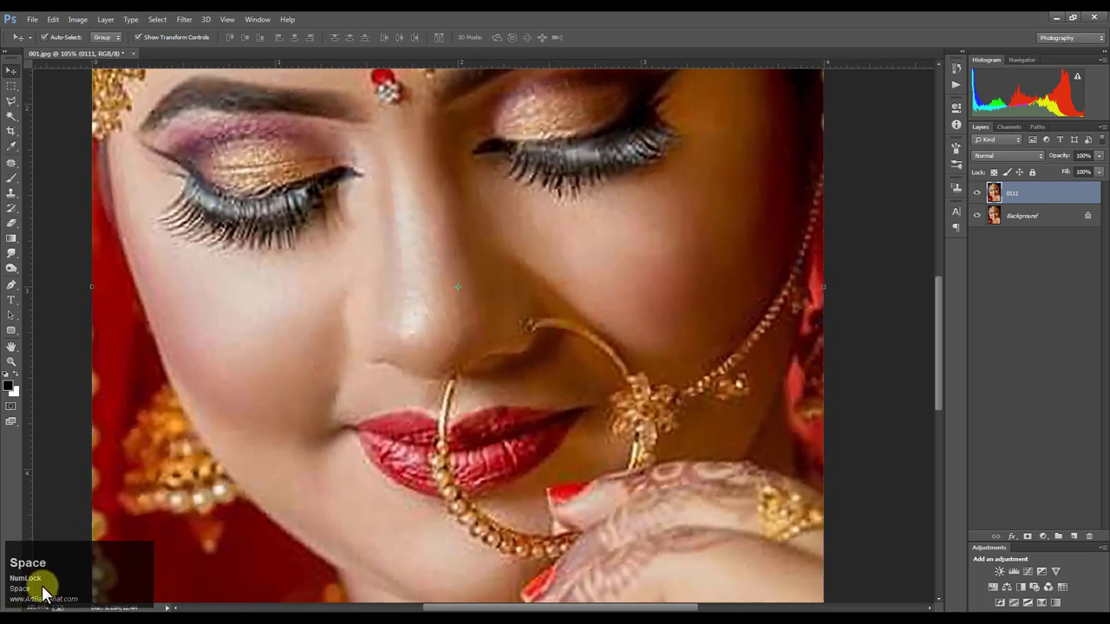
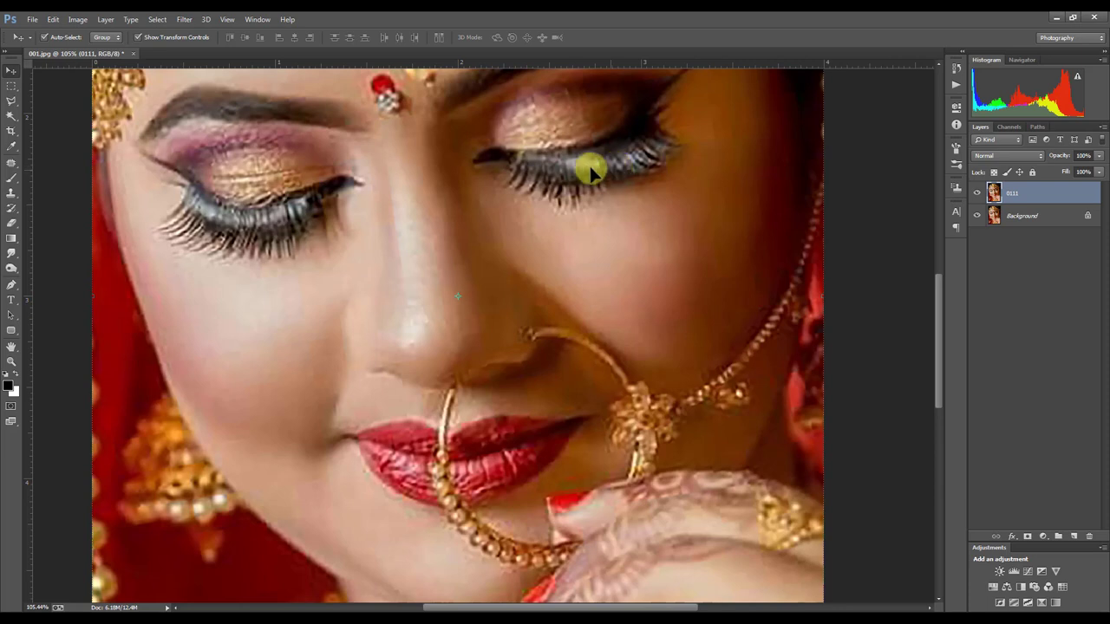
left_click(188, 29)
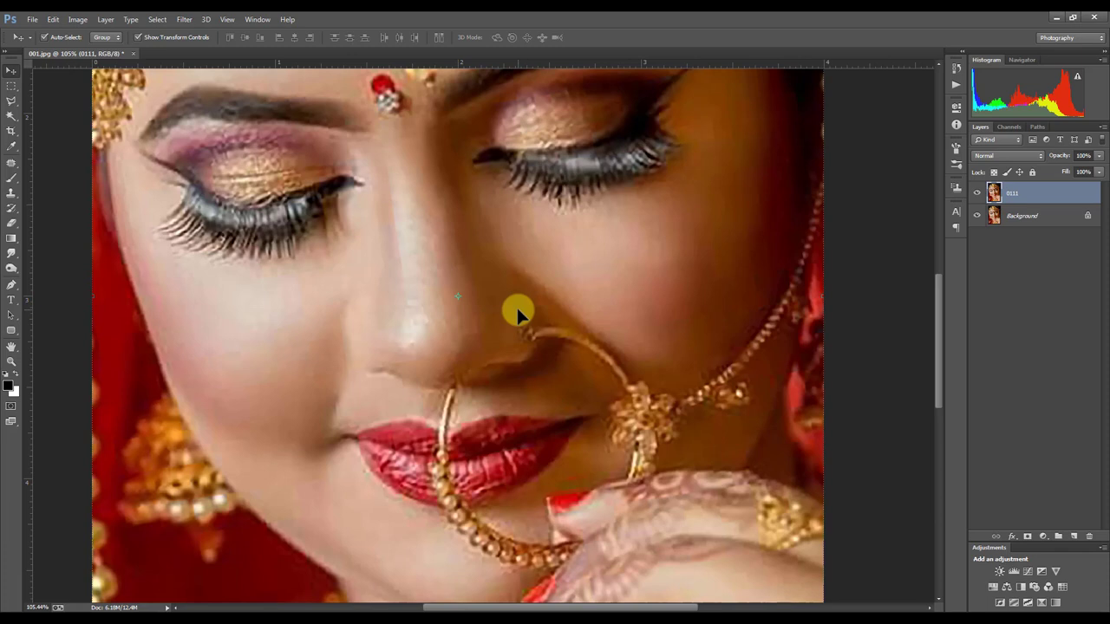
key("alt+Num_Lock")
Run Imagenomic Portraiture with the skin tone sampled from the cheek and apply it to layer 0111.
left_click(521, 22)
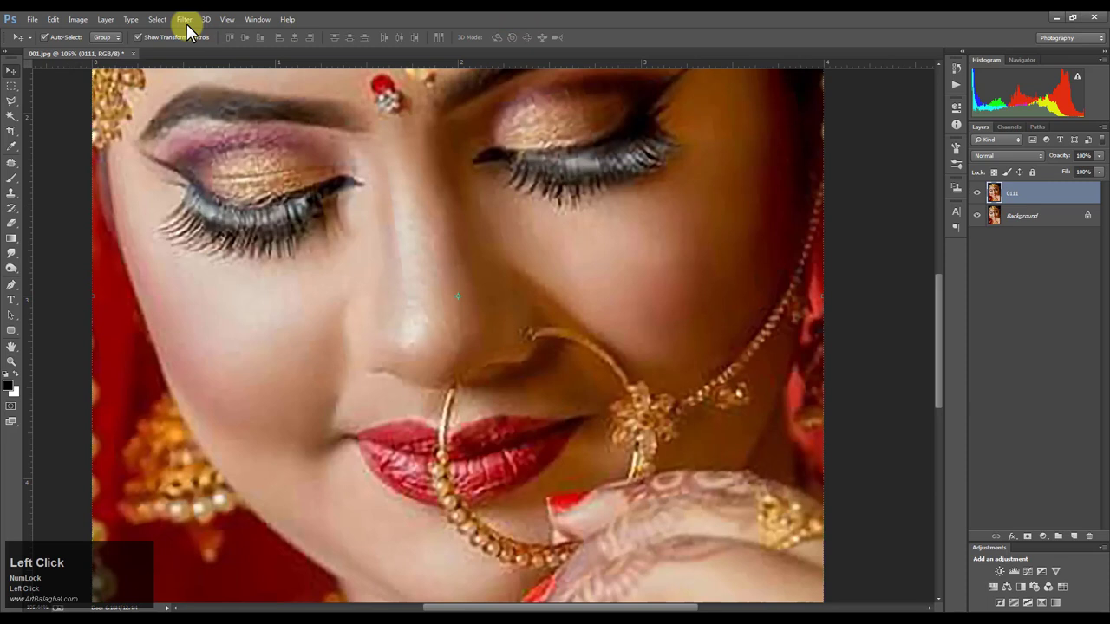
left_click(189, 29)
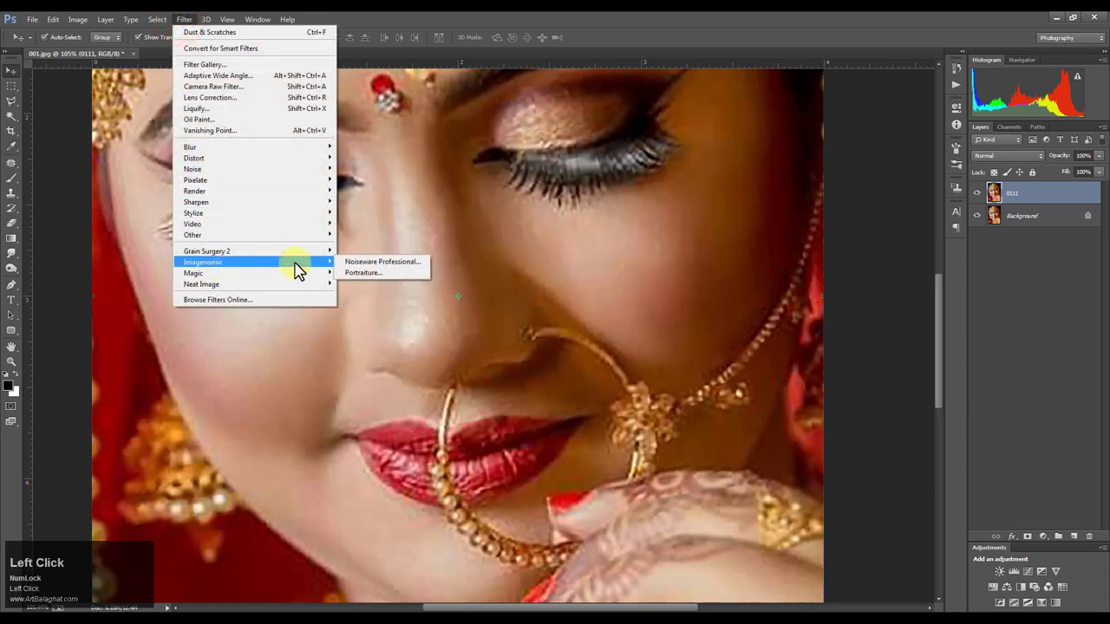
left_click(373, 280)
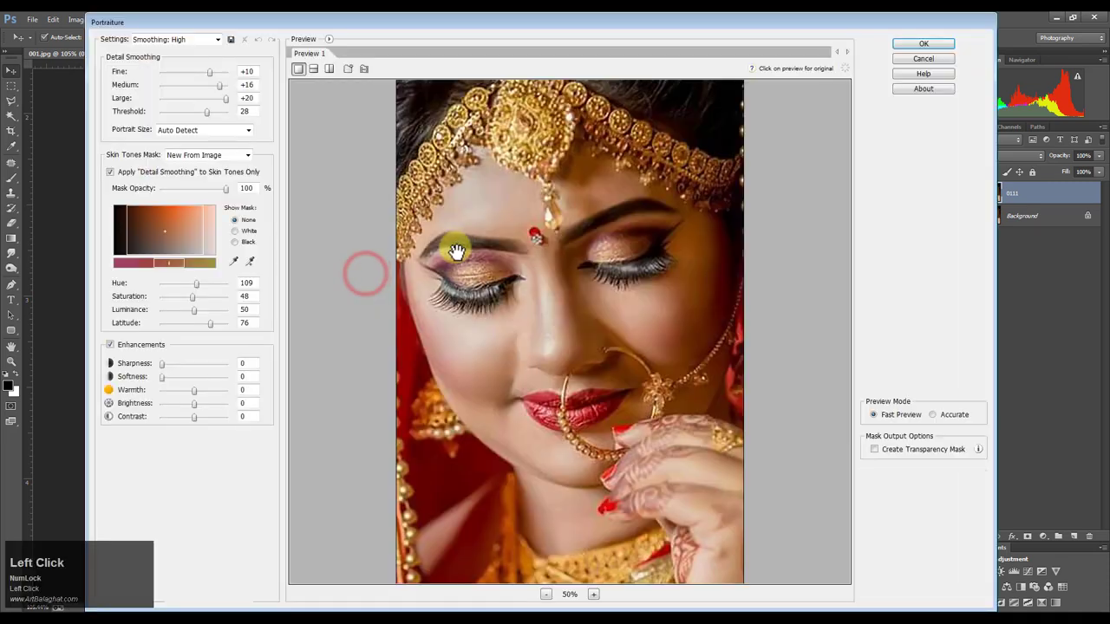
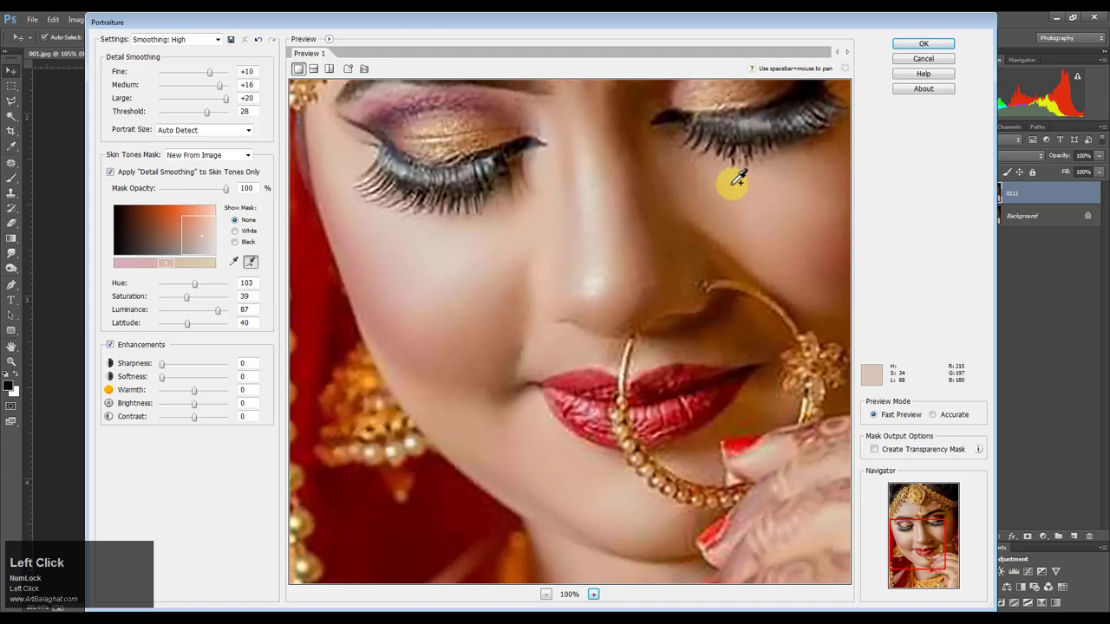
left_click(949, 47)
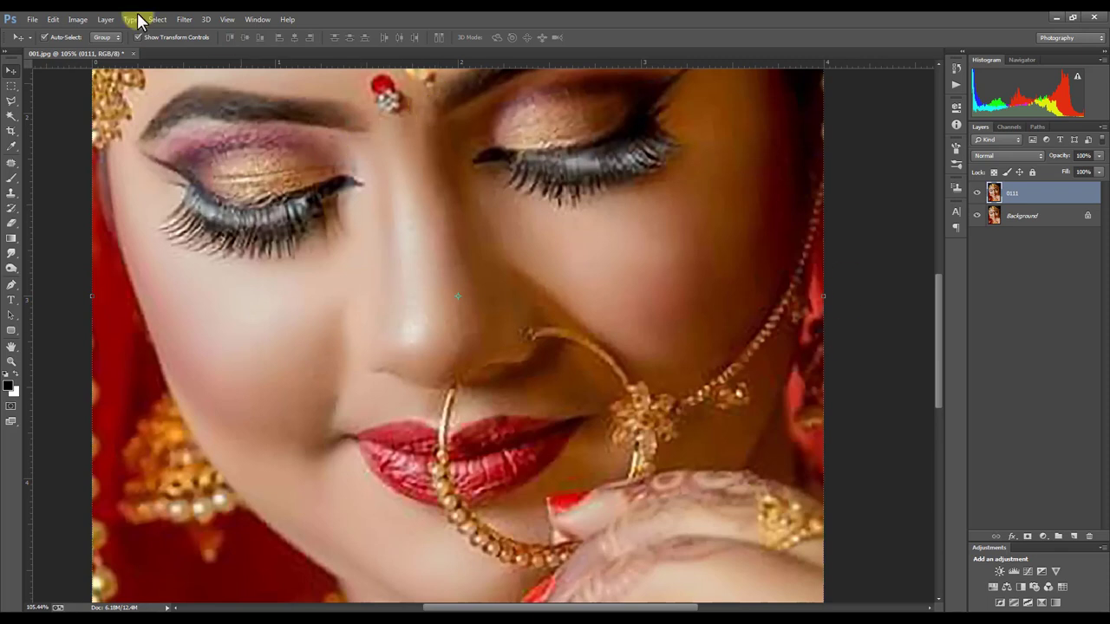
Apply a second Portraiture pass, fade its opacity back, and launch Neat Image.
left_click(66, 27)
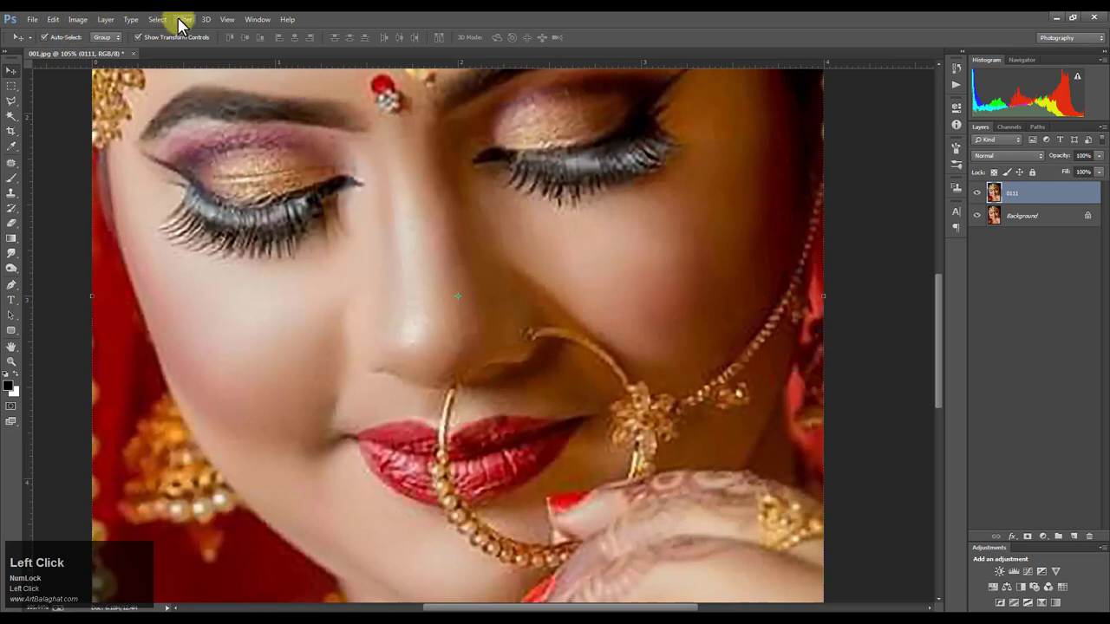
left_click(188, 28)
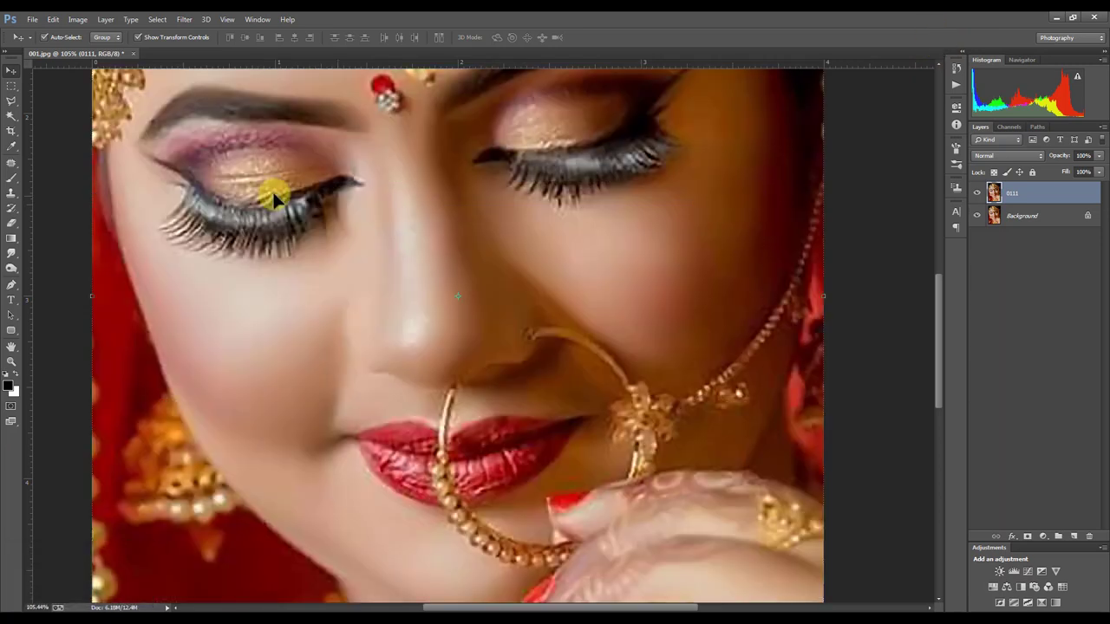
left_click(64, 26)
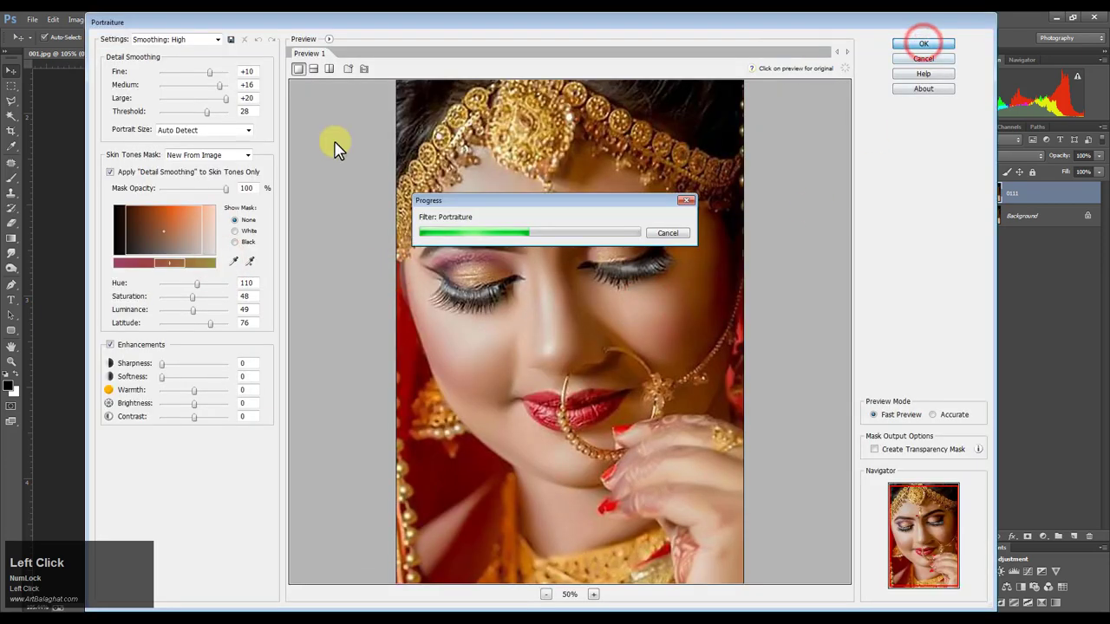
left_click(60, 30)
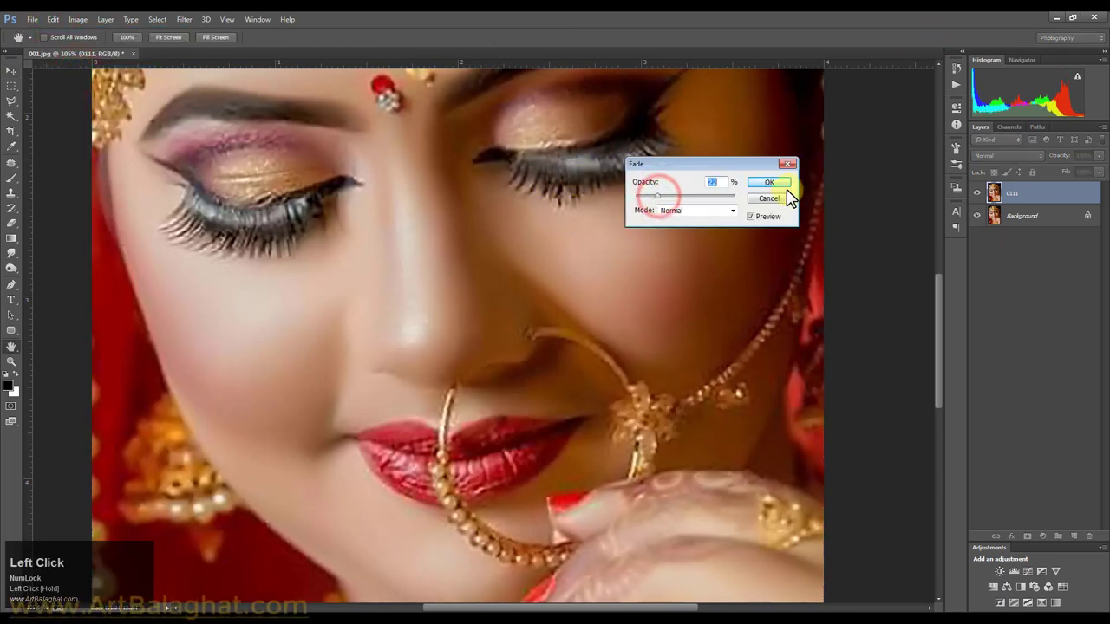
scroll("down", 3)
scroll("up", 3)
Mark a cheek skin patch and build an automatic device noise profile at 100% match.
left_click(198, 28)
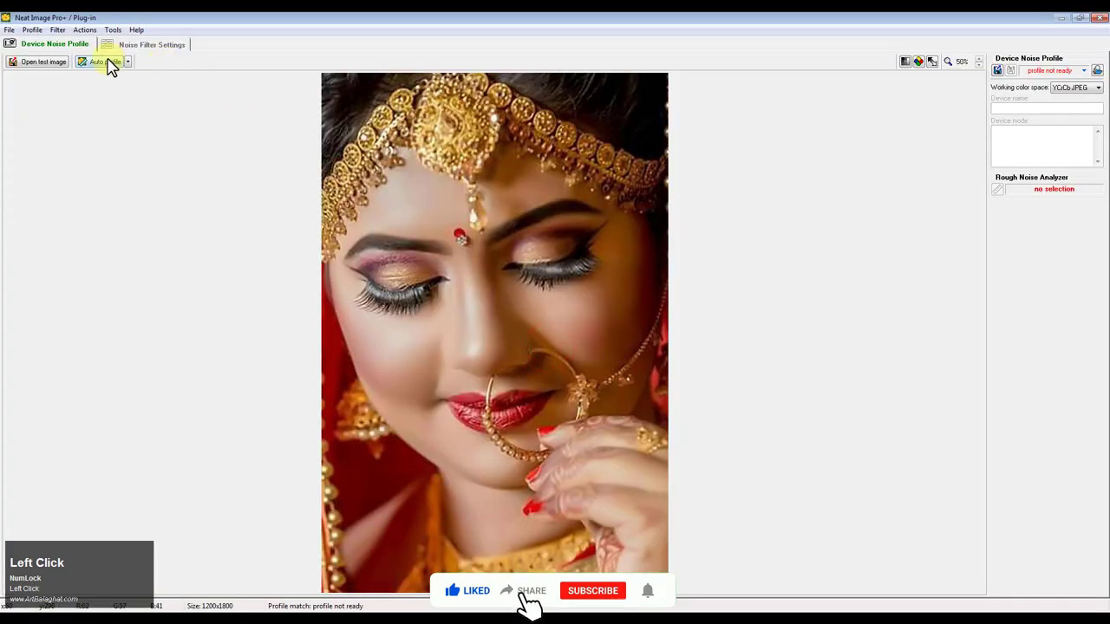
left_click_drag(548, 602, 98, 70)
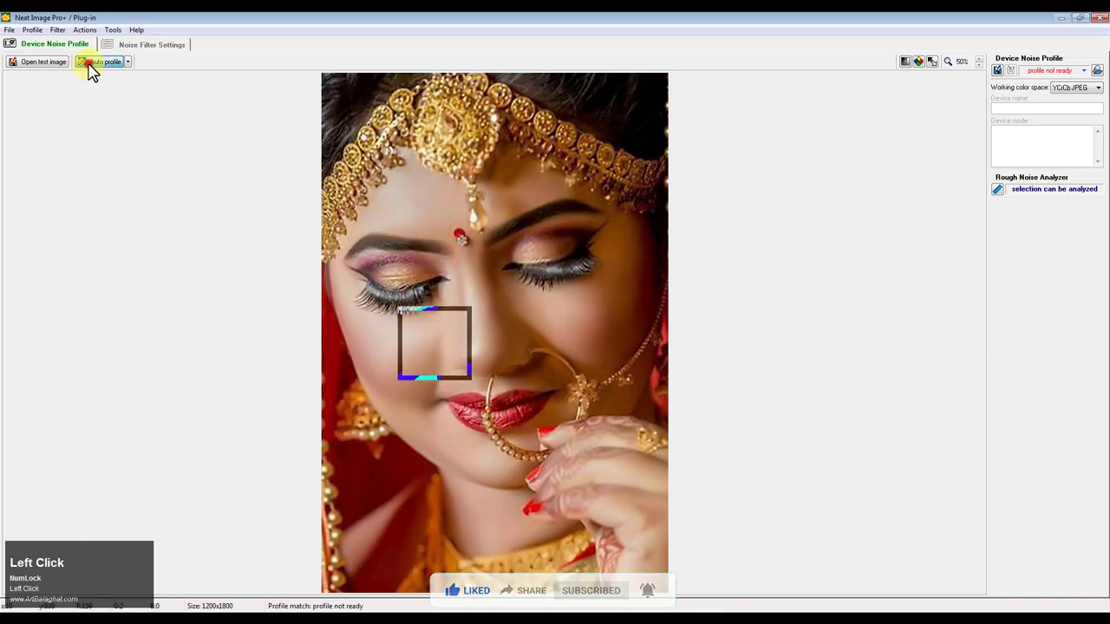
left_click(98, 70)
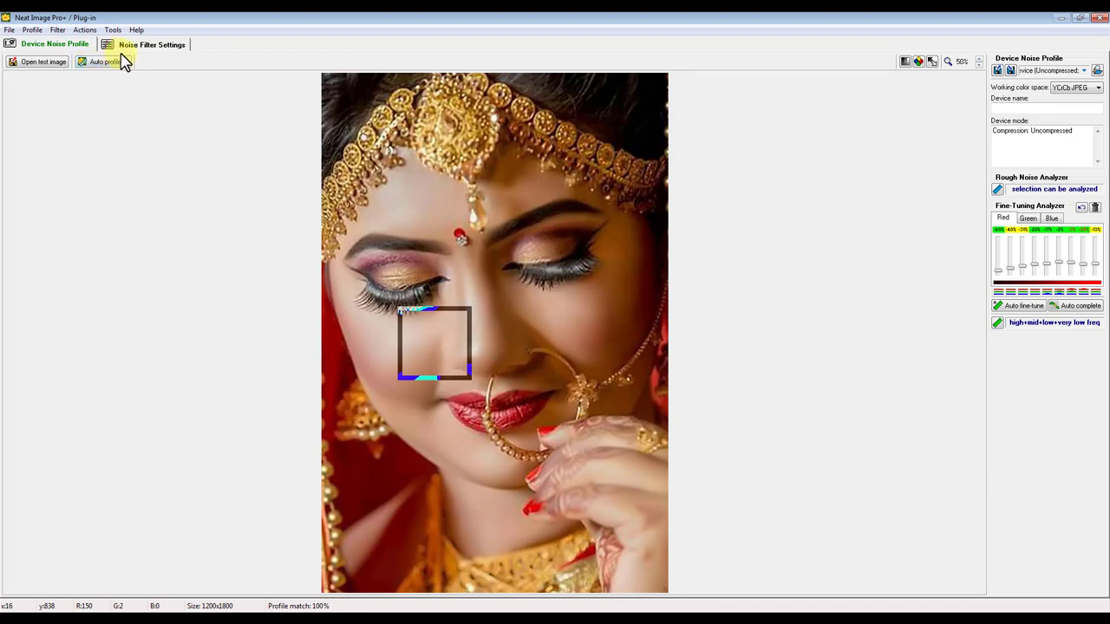
In Noise Filter Settings, place the preview area over the nose, cheek and left eye.
left_click(135, 54)
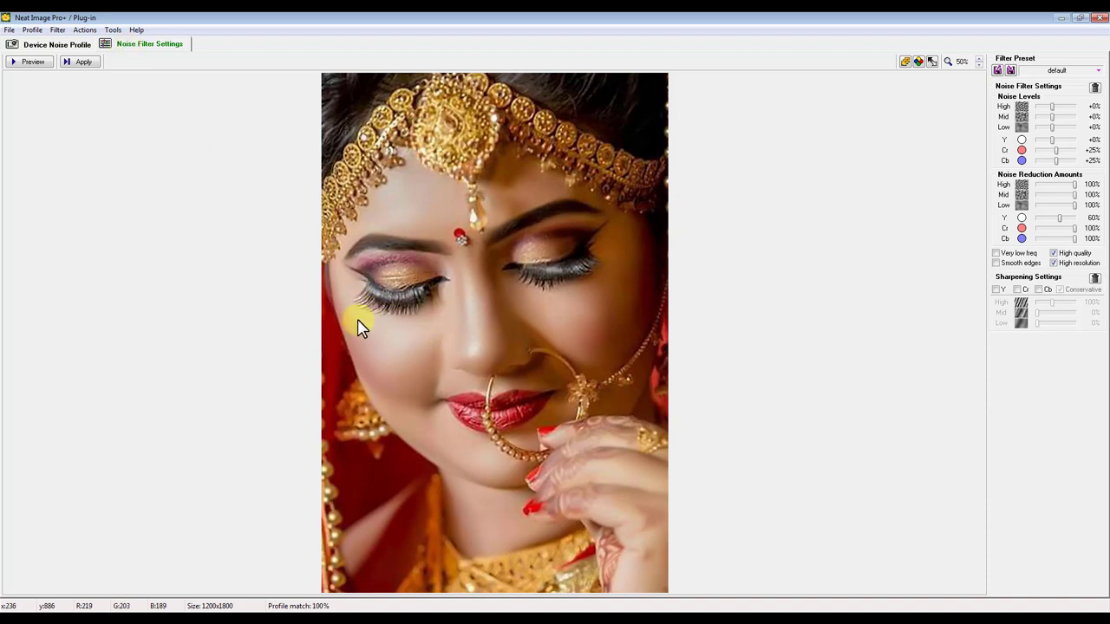
left_click(444, 379)
scroll("up", 3)
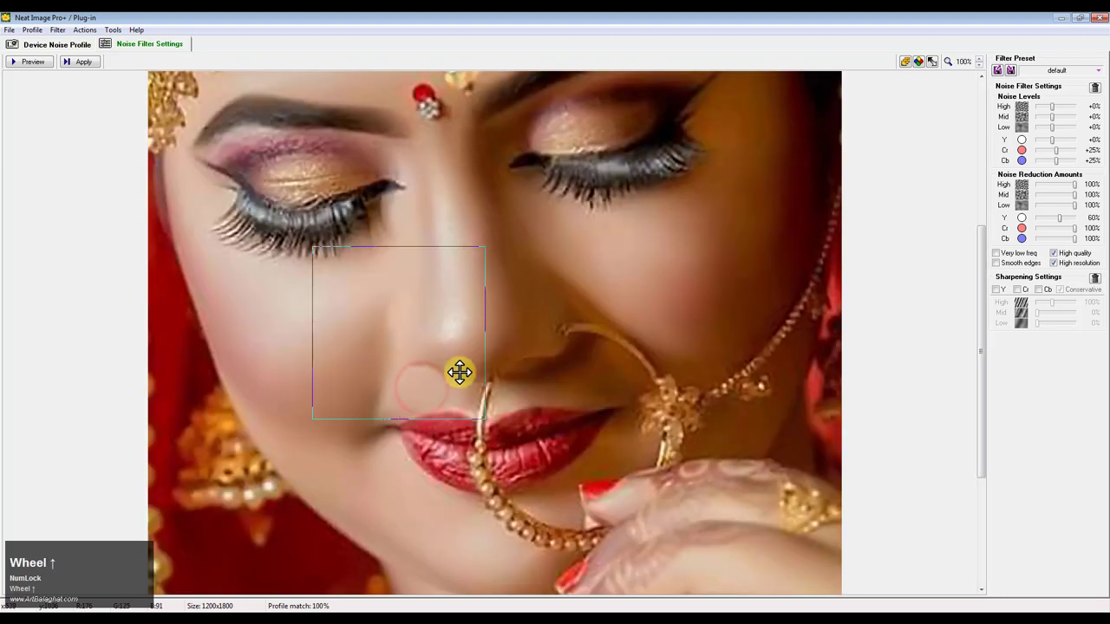
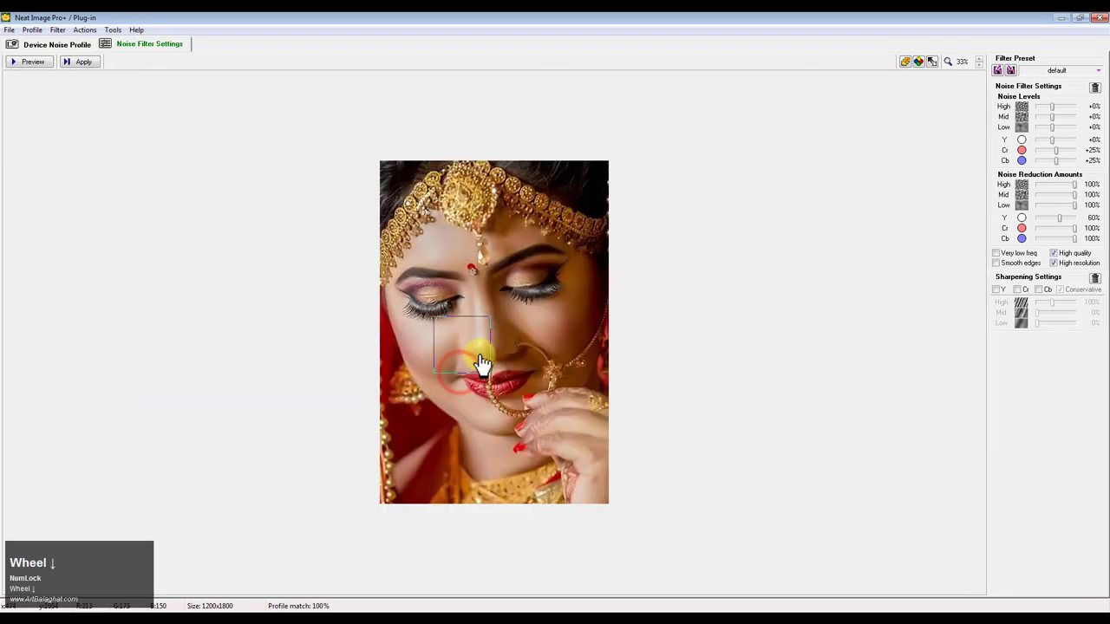
left_click(545, 371)
scroll("up", 3)
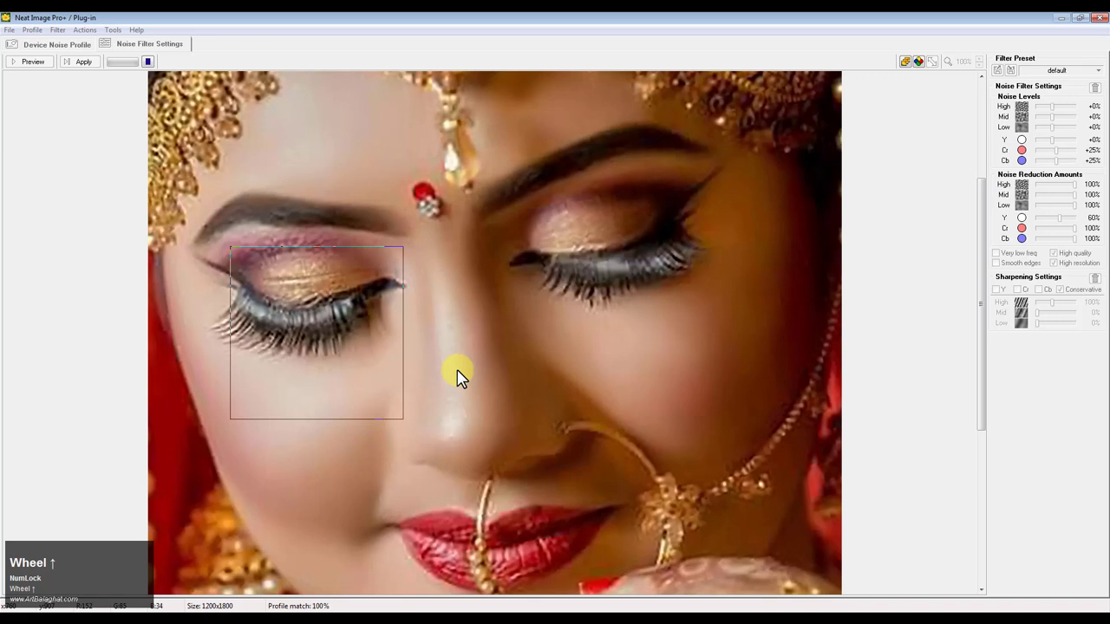
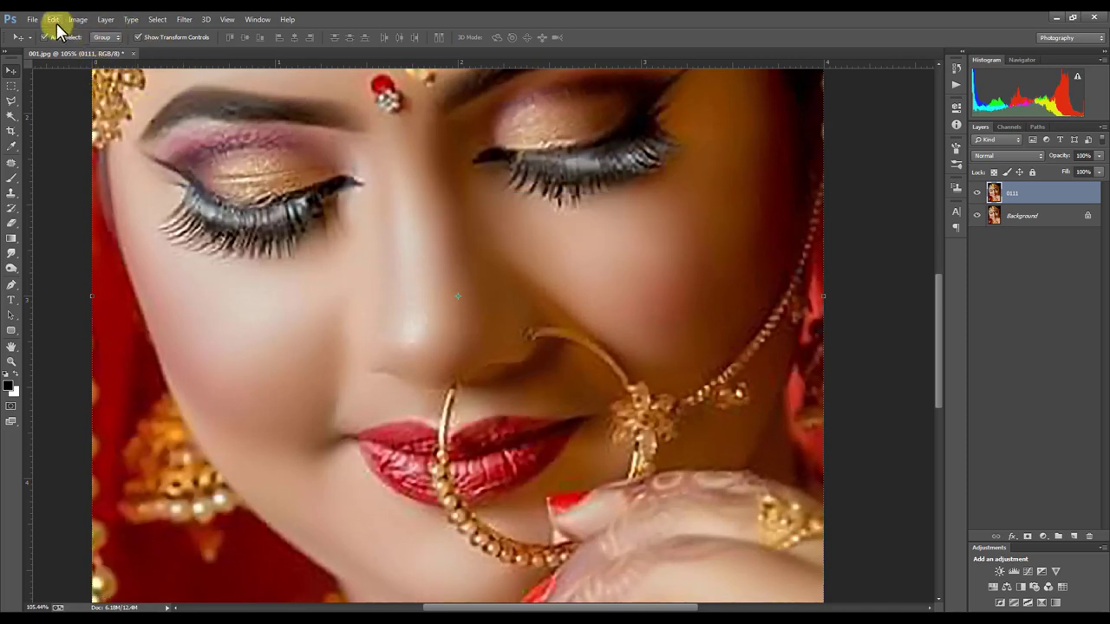
Fade the Reduce Noise filter to a lower opacity so some skin texture returns.
left_click(67, 35)
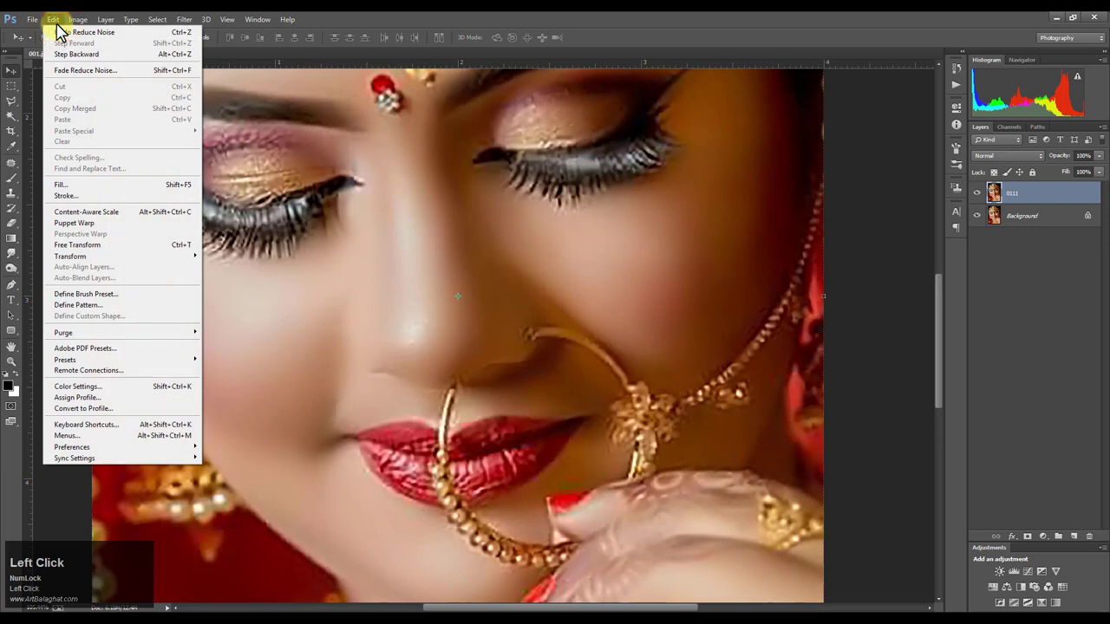
left_click(712, 199)
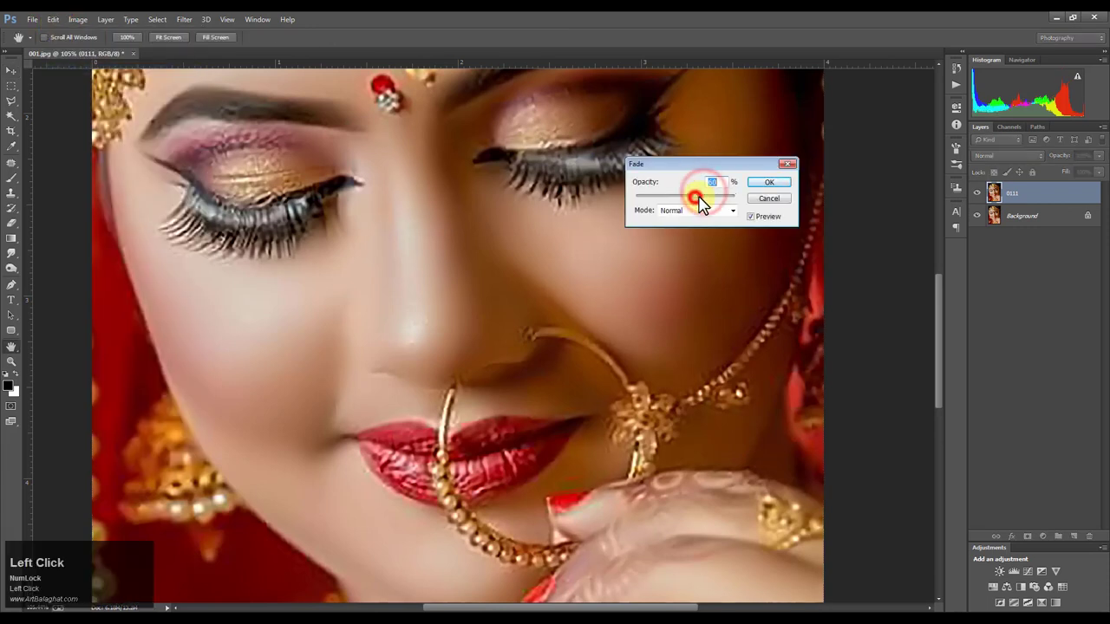
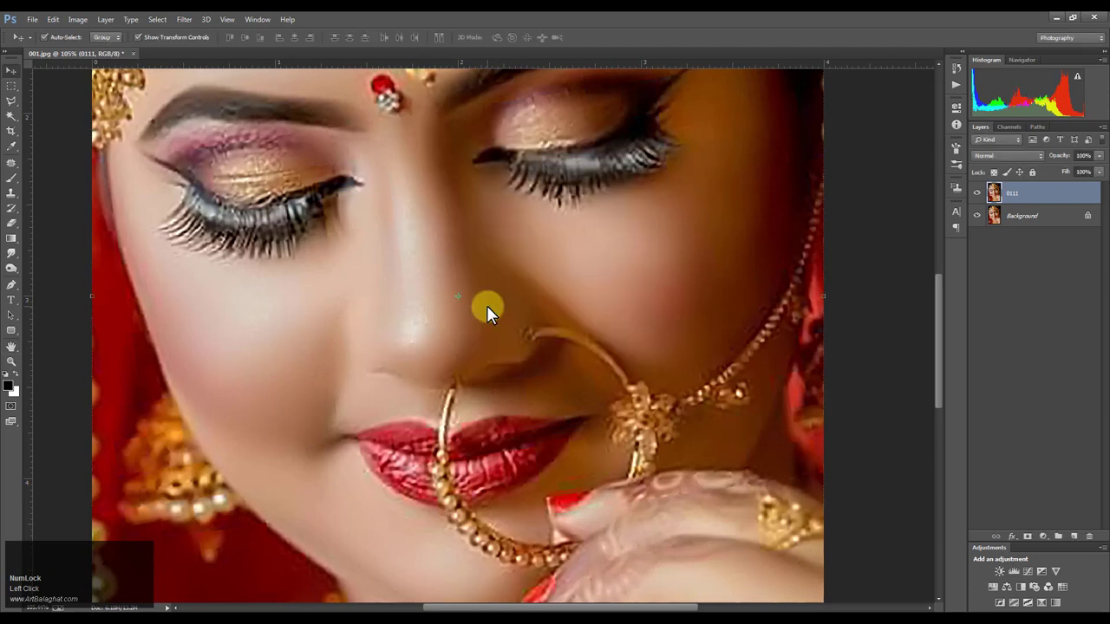
left_click(58, 27)
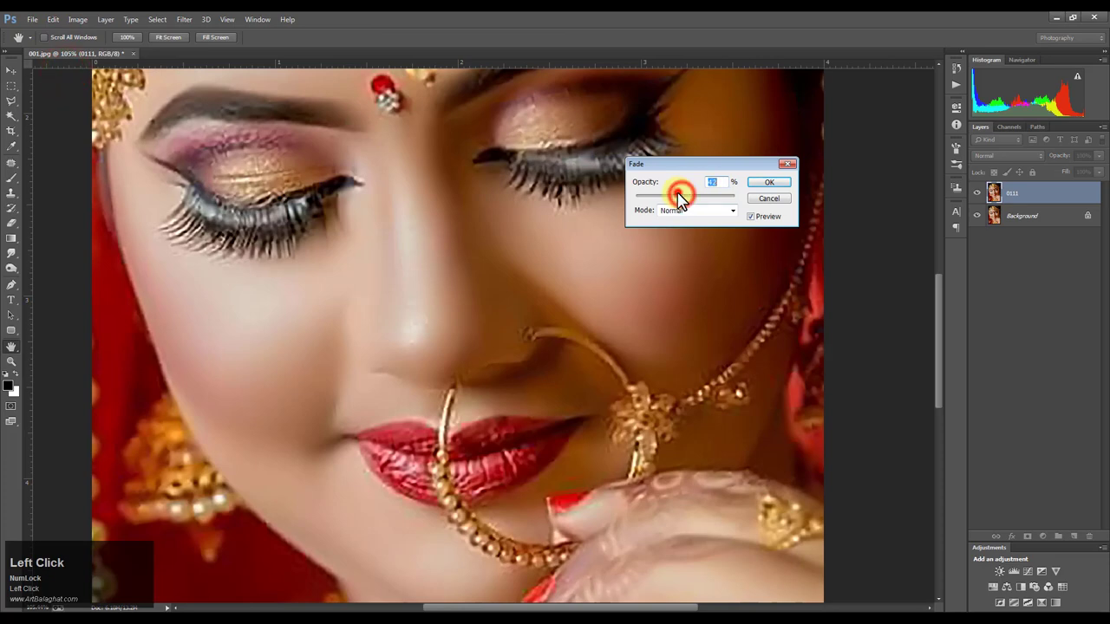
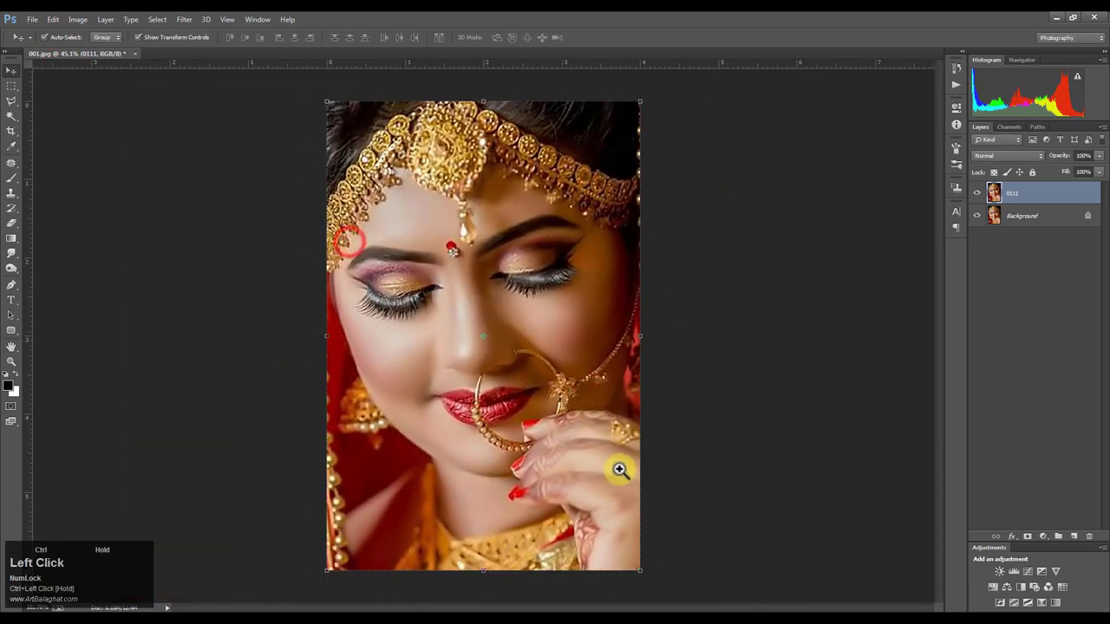
scroll("down", 3)
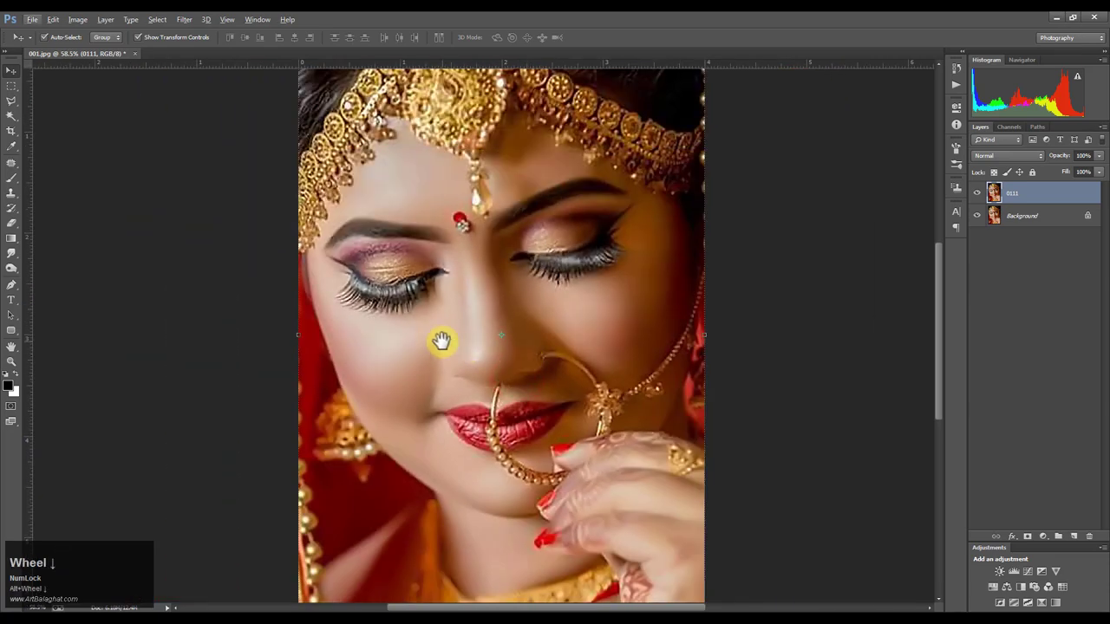
scroll("up", 3)
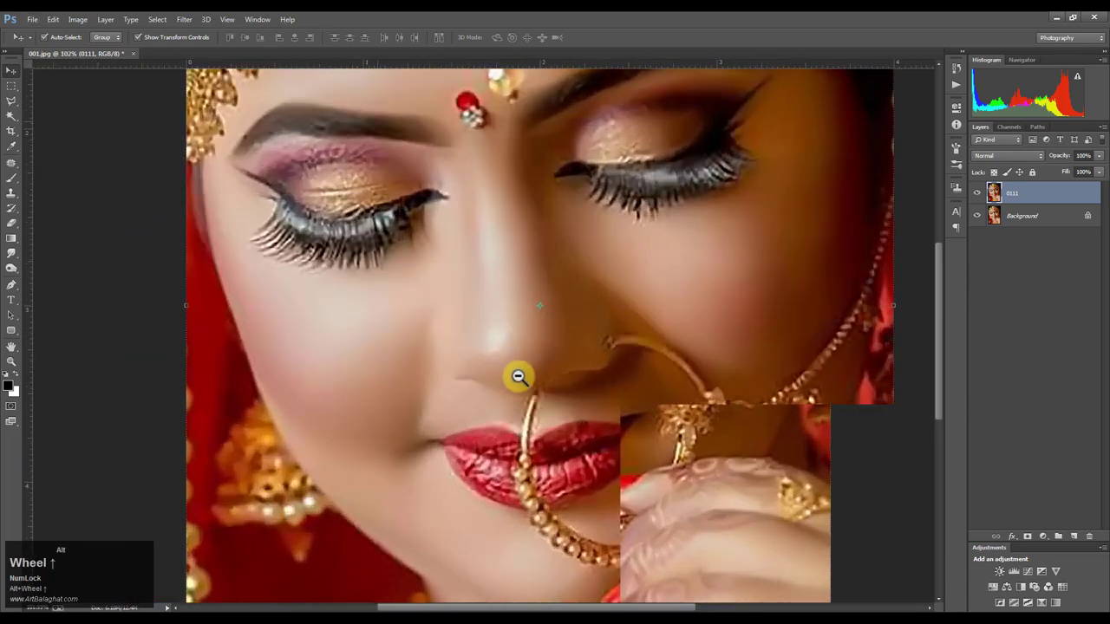
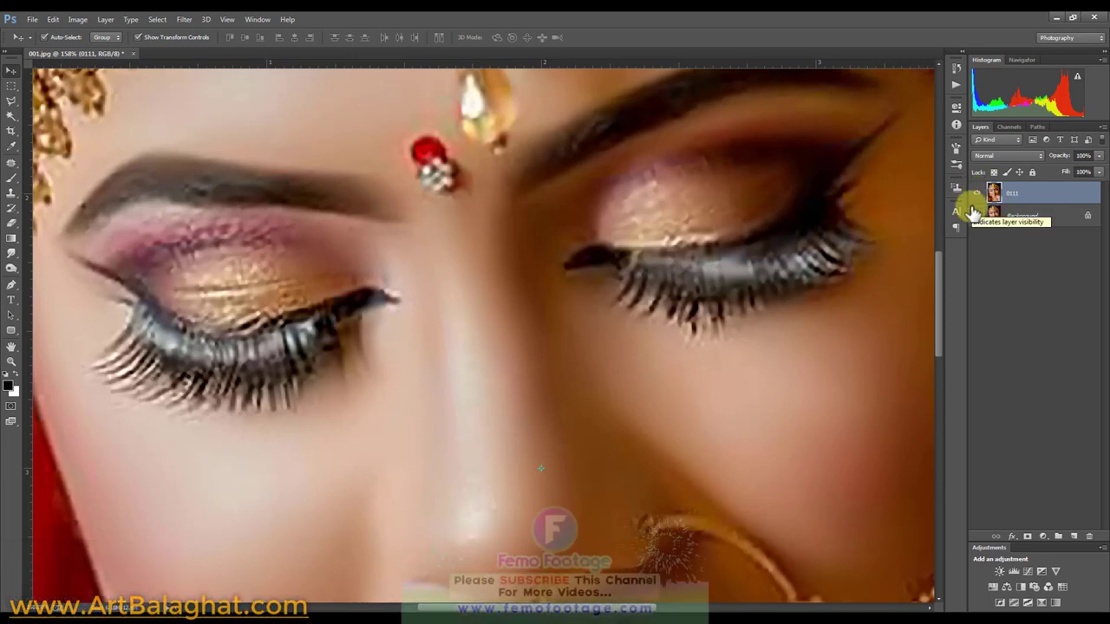
scroll("down", 3)
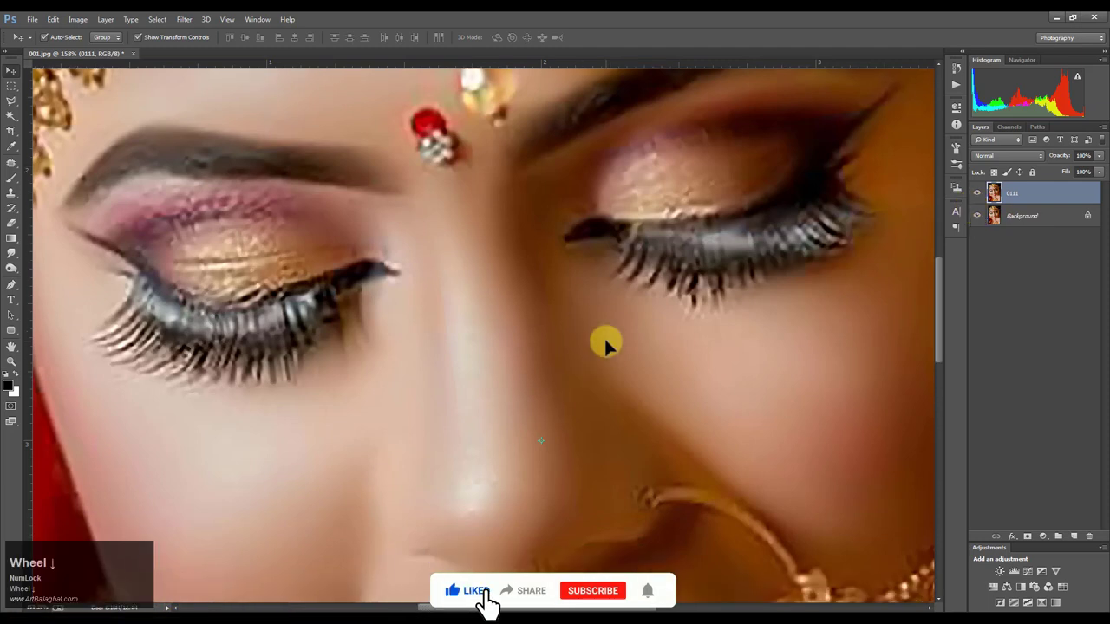
left_click(495, 600)
key("space")
scroll("down", 3)
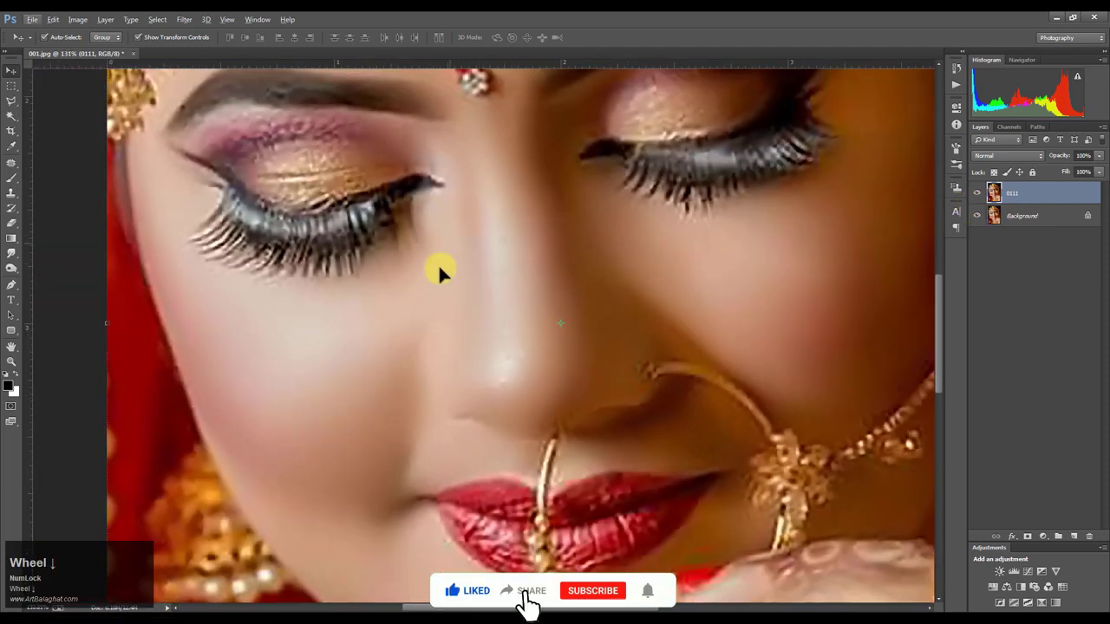
Choose the Dodge/Burn tool at Midtones, 14% exposure, with a smaller brush for the nose.
right_click(597, 603)
left_click(613, 603)
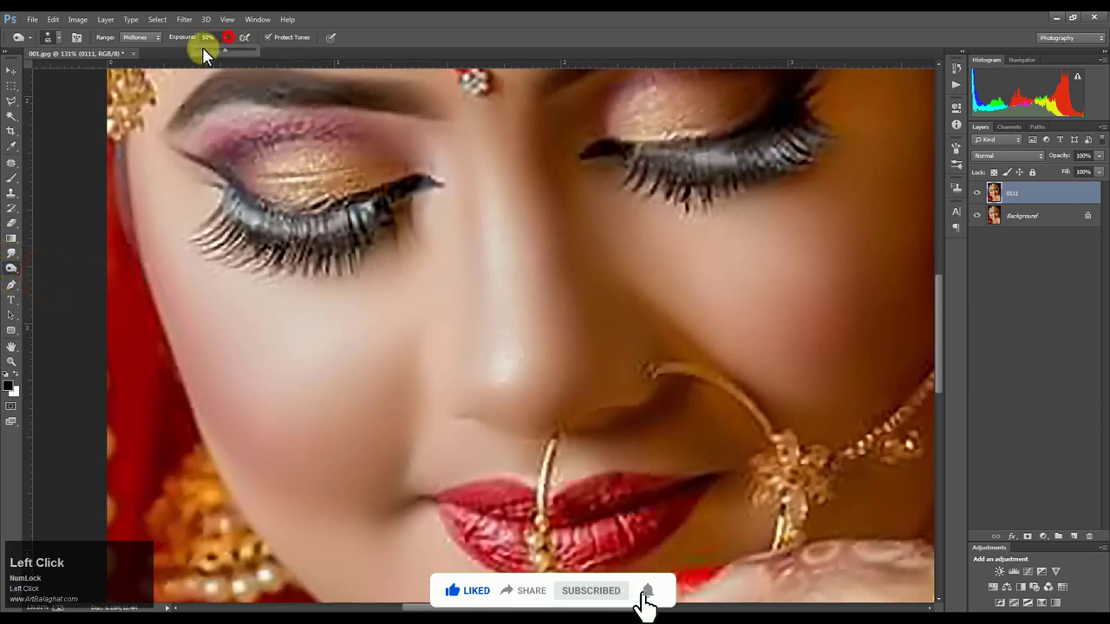
key("[")
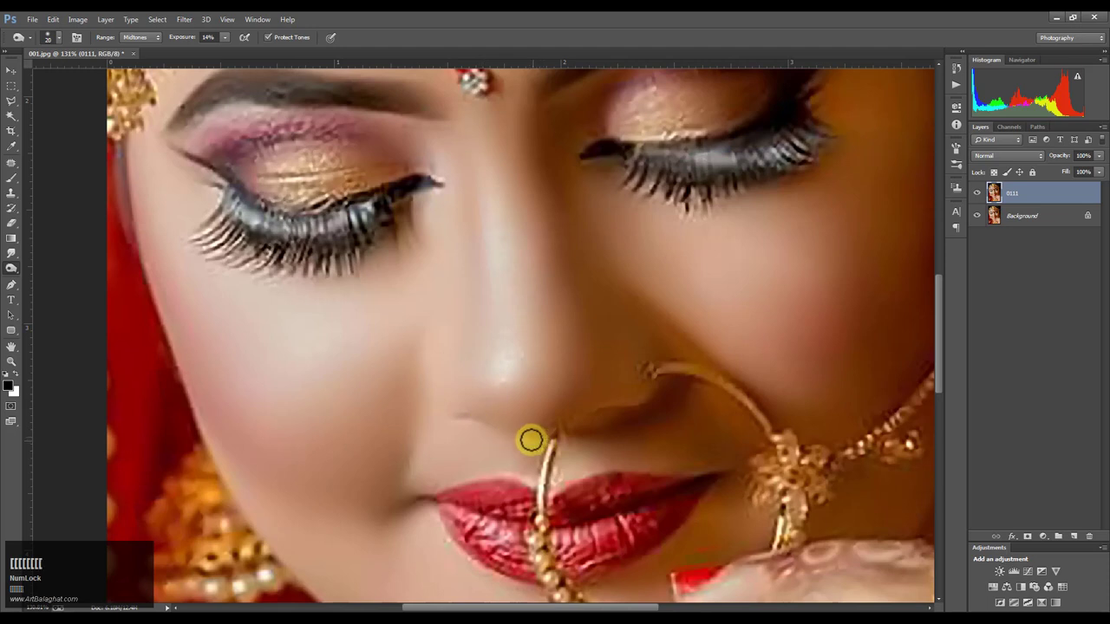
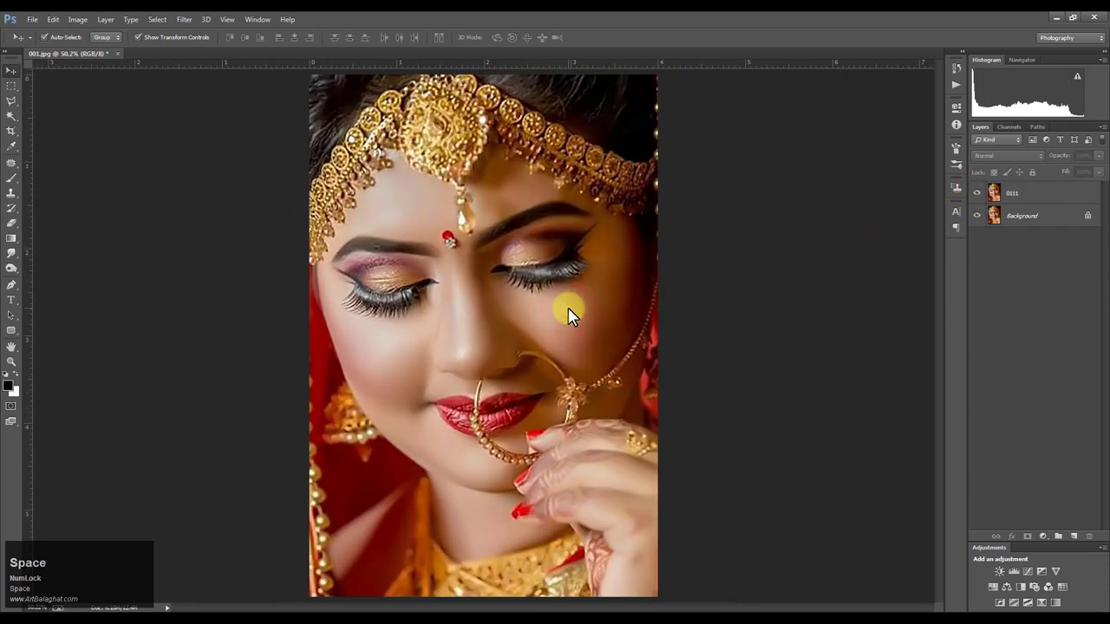
Zoom in close on the bride's face to compare the nose and cheek toning.
key("space")
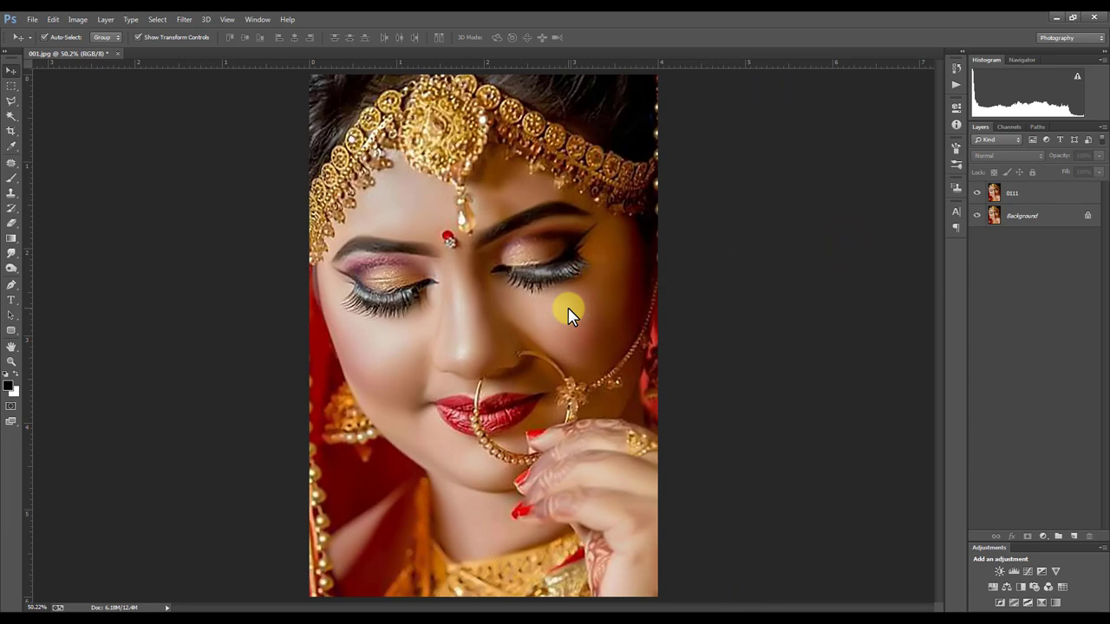
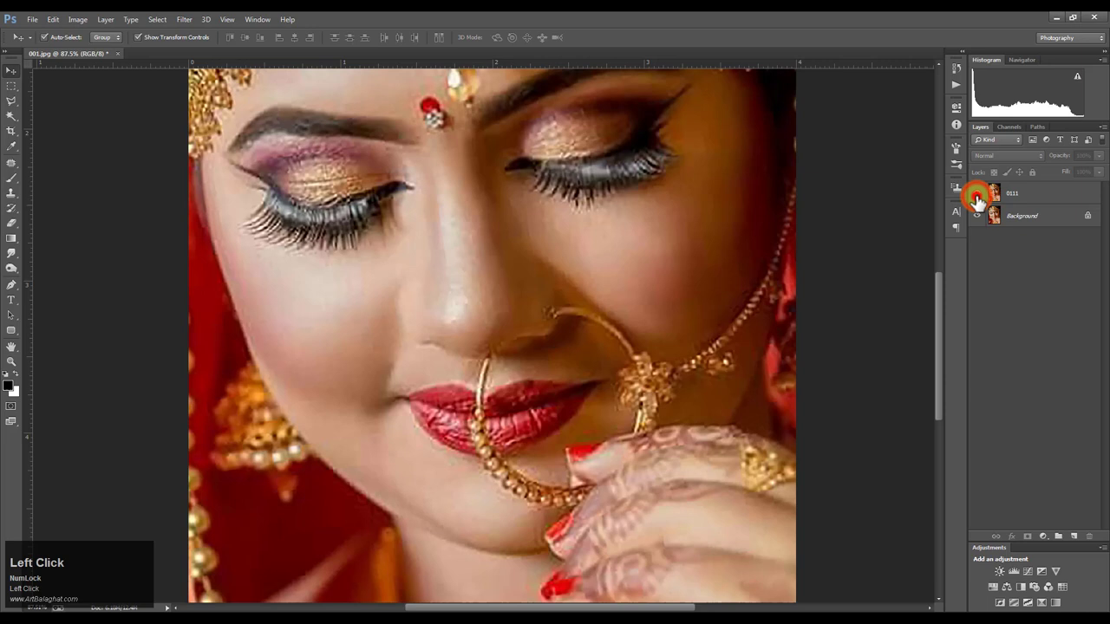
key("space")
scroll("up", 3)
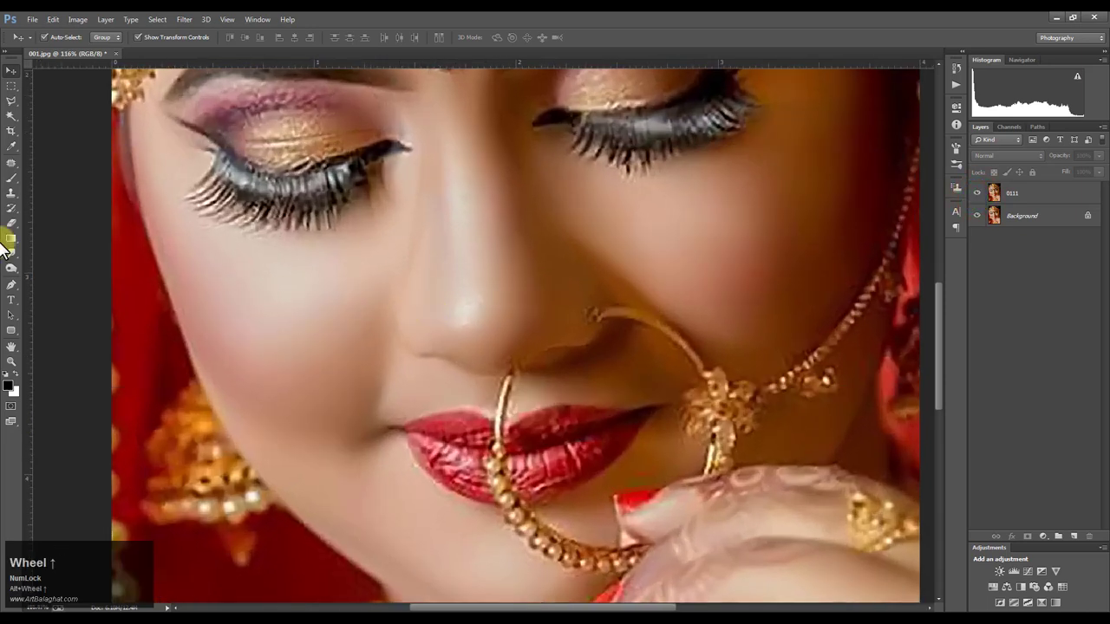
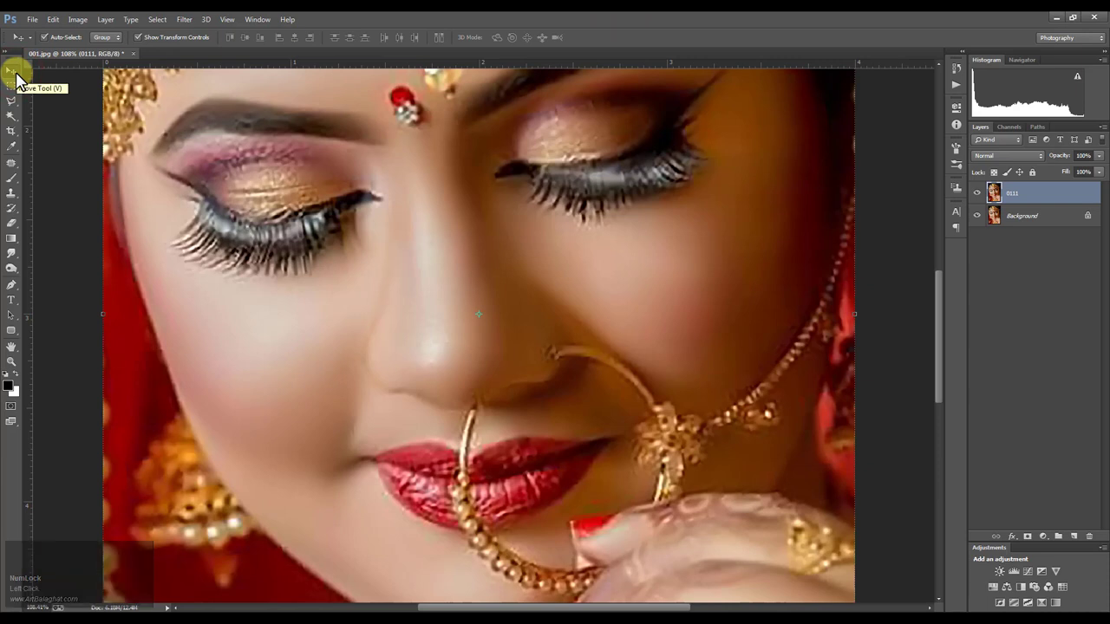
scroll("down", 3)
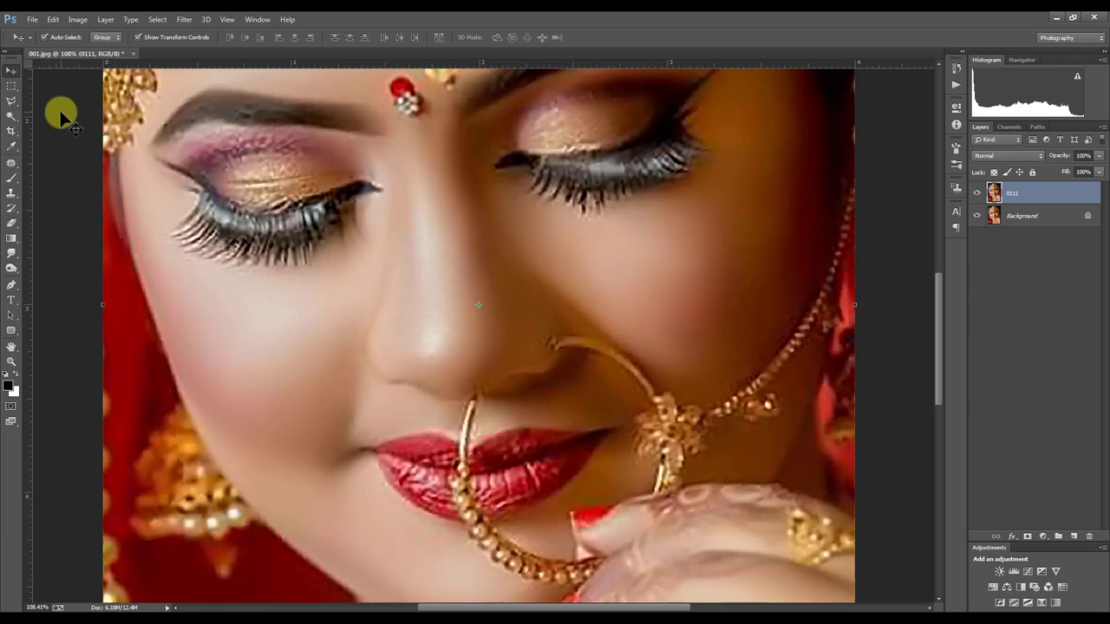
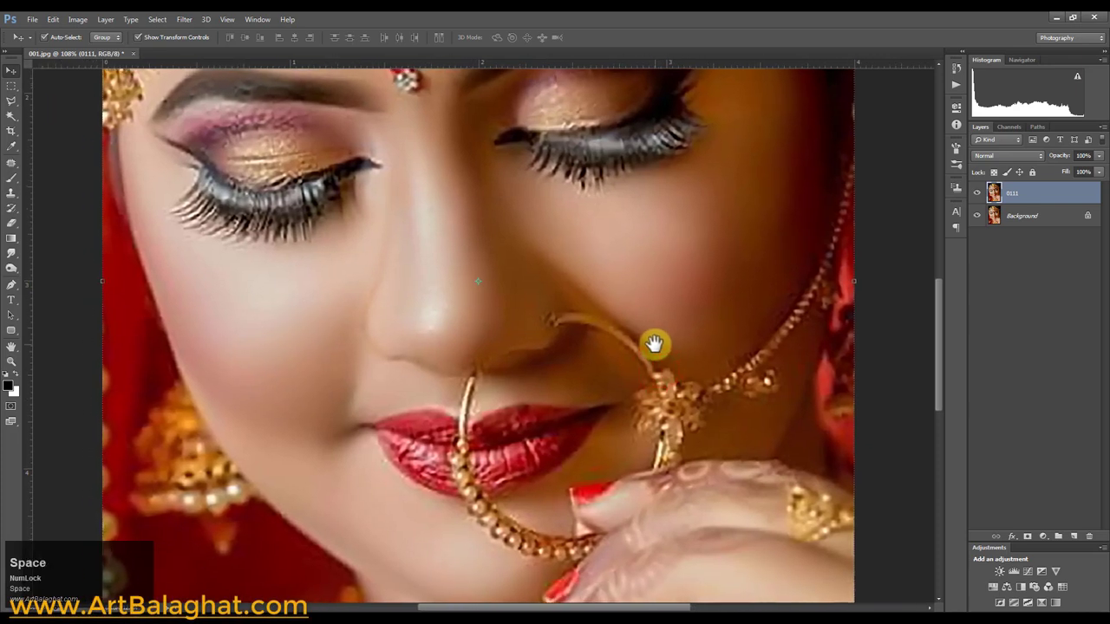
scroll("down", 3)
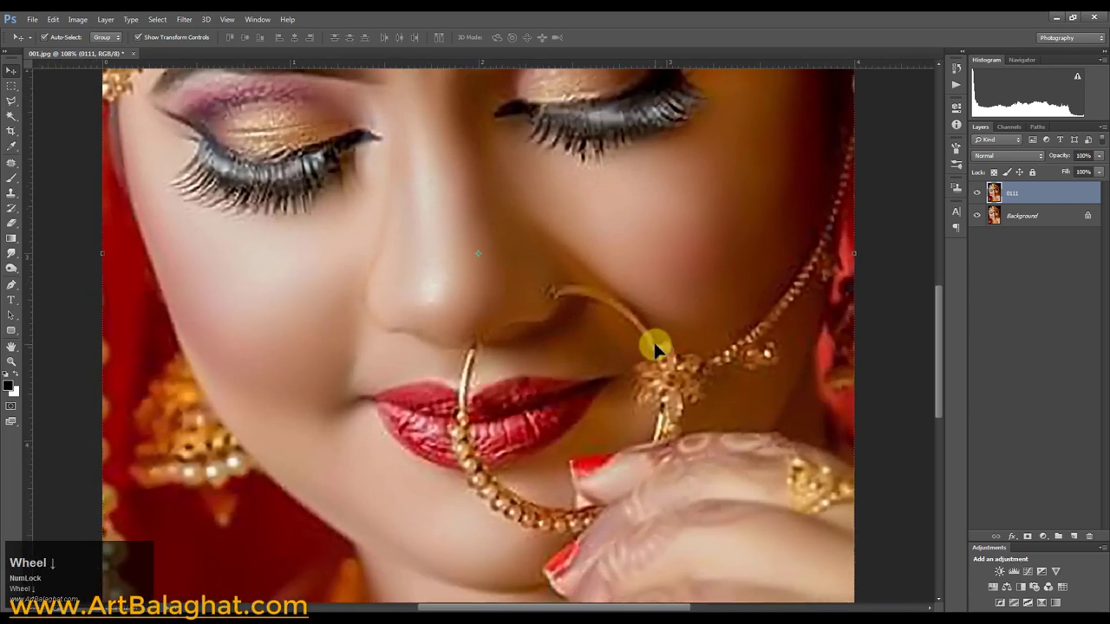